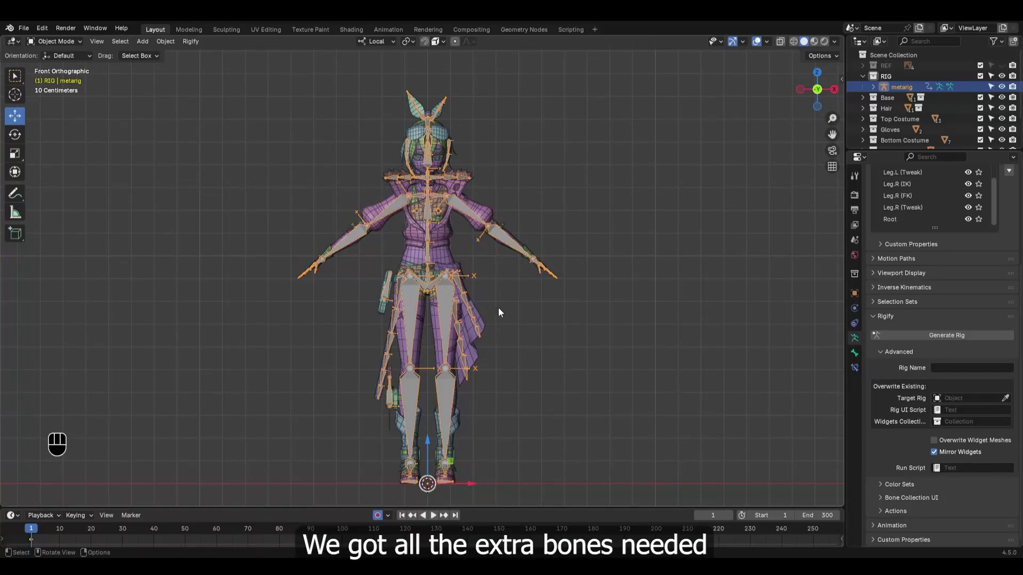
Orbit around the metarig and switch it into Edit Mode.
drag(509, 307, 442, 325)
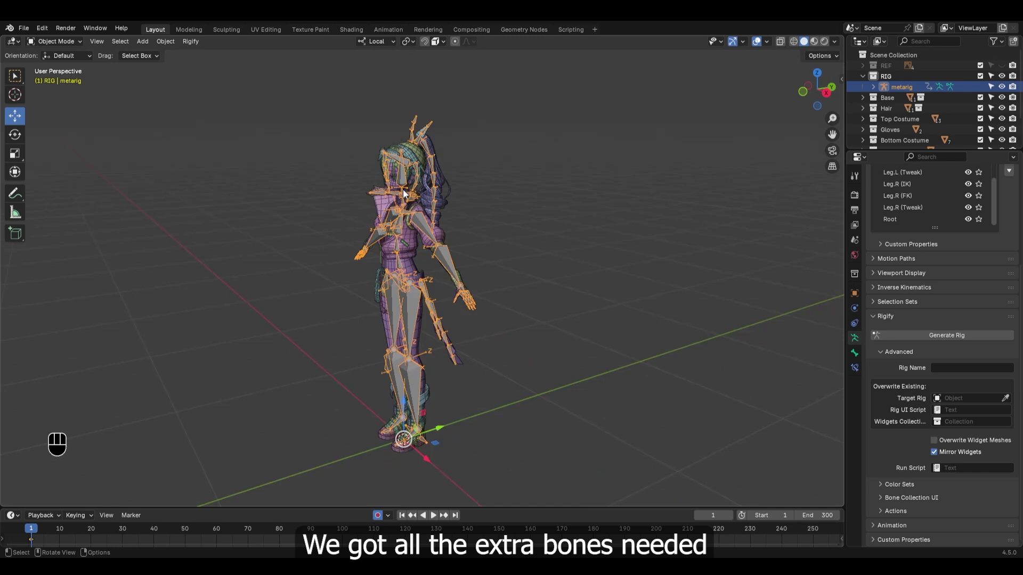
middle_click(559, 263)
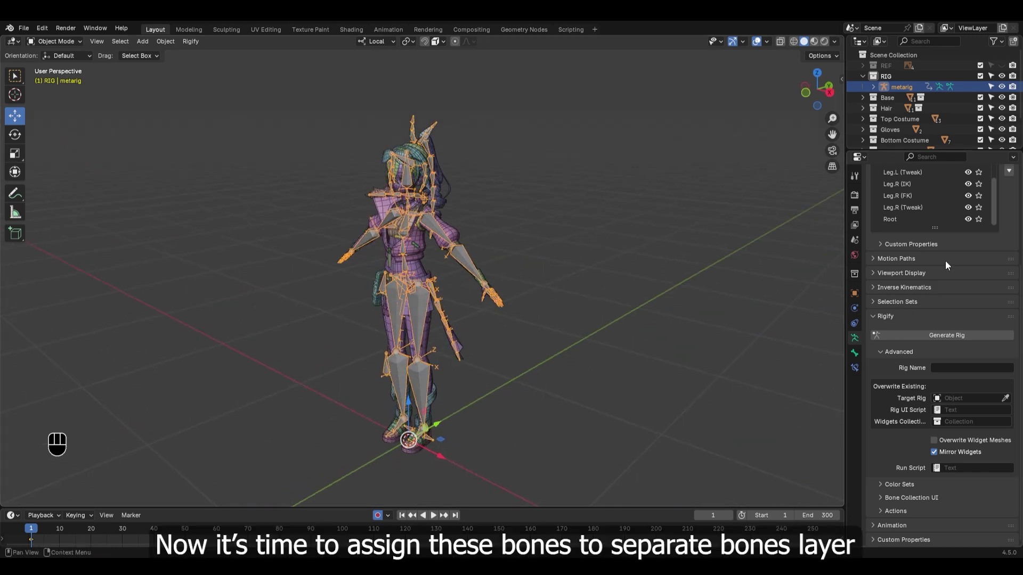
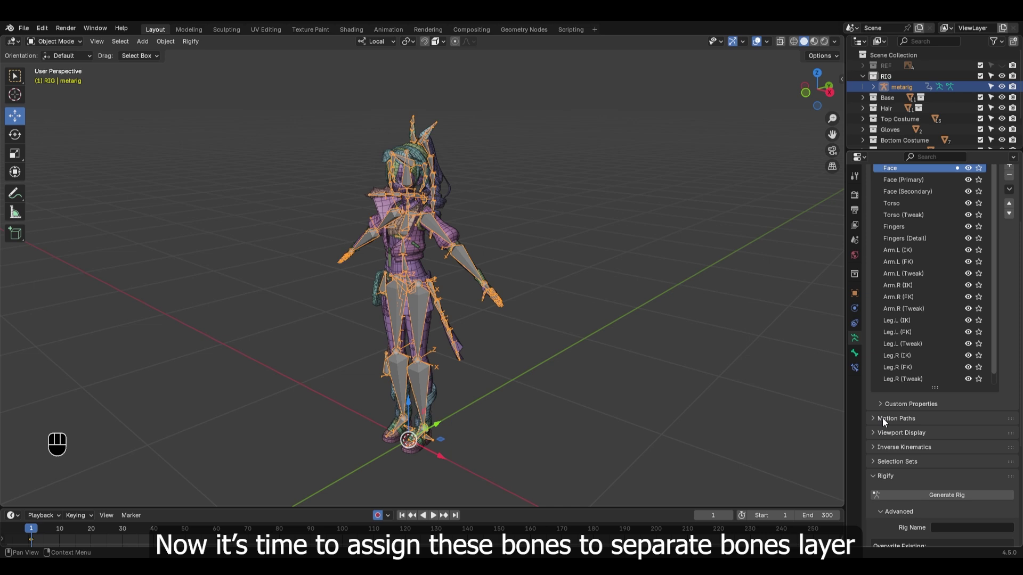
drag(458, 305, 484, 301)
key(Tab)
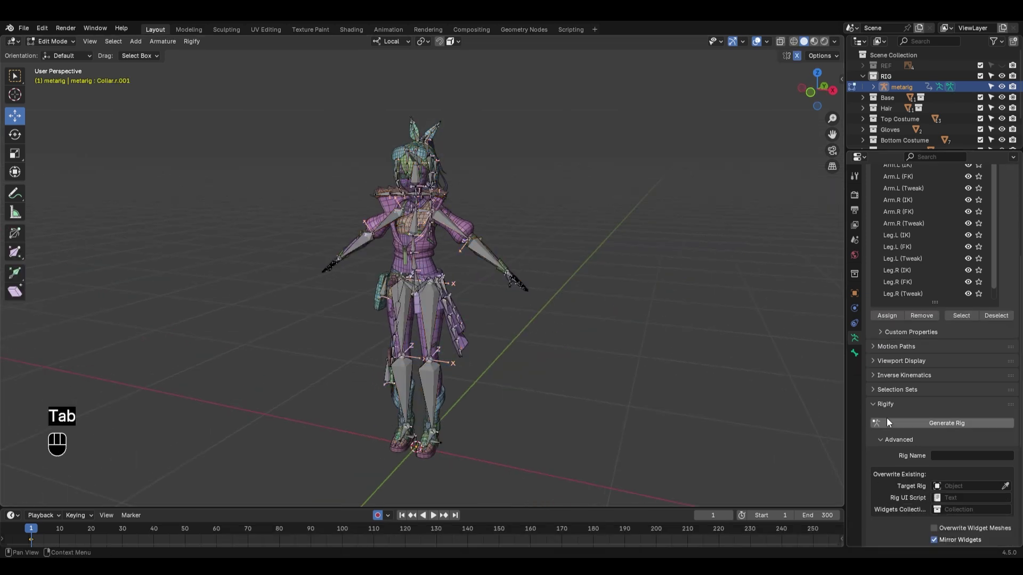
Expand the Rigify Bone Collection UI panel and zoom in on the character's head.
double_click(882, 333)
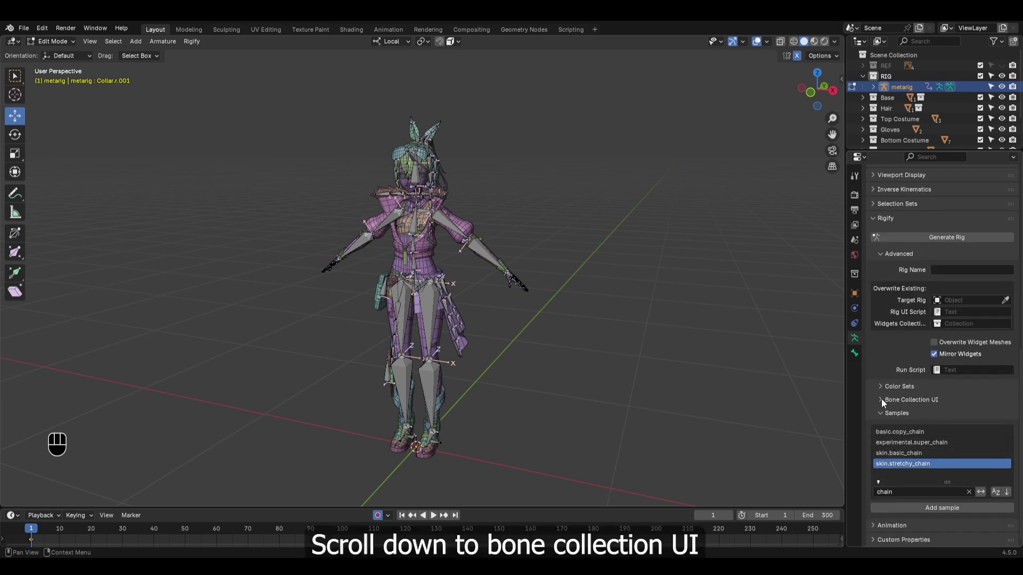
click(885, 403)
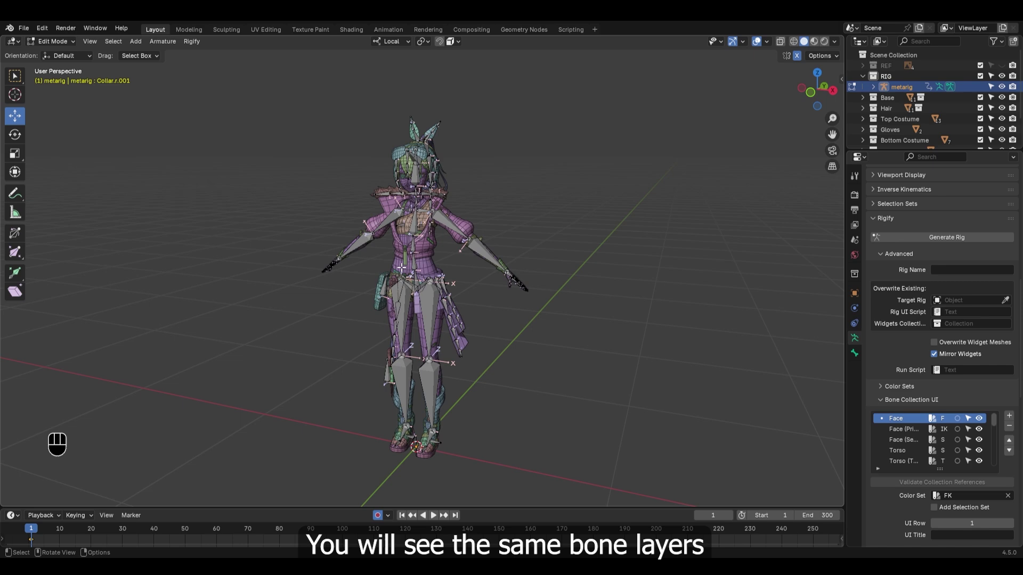
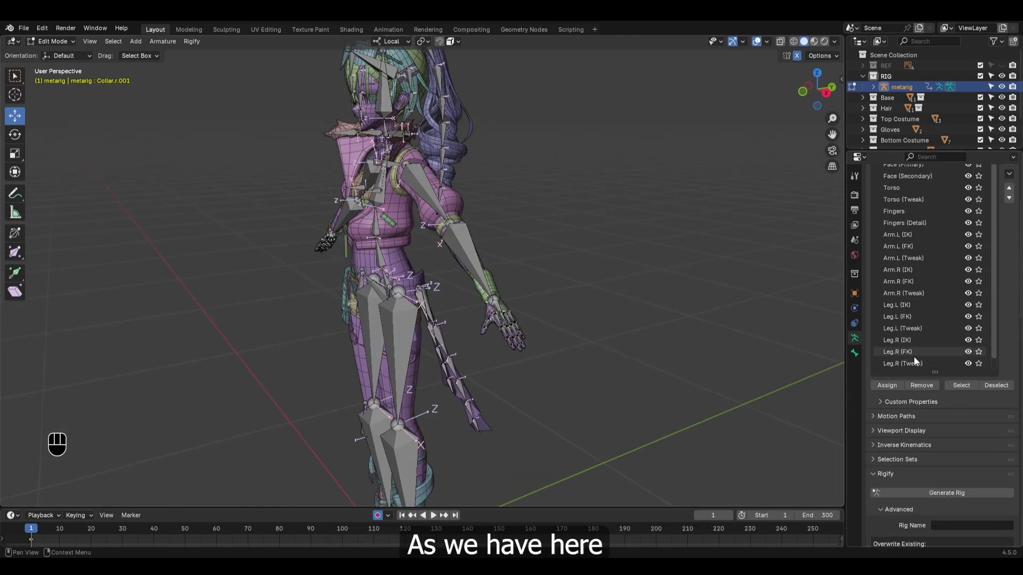
drag(466, 215, 499, 219)
drag(468, 200, 479, 336)
middle_click(458, 269)
Deselect all, then select the whole ponytail bone chain on the head.
drag(475, 273, 432, 272)
key(alt+a)
click(532, 201)
key(l)
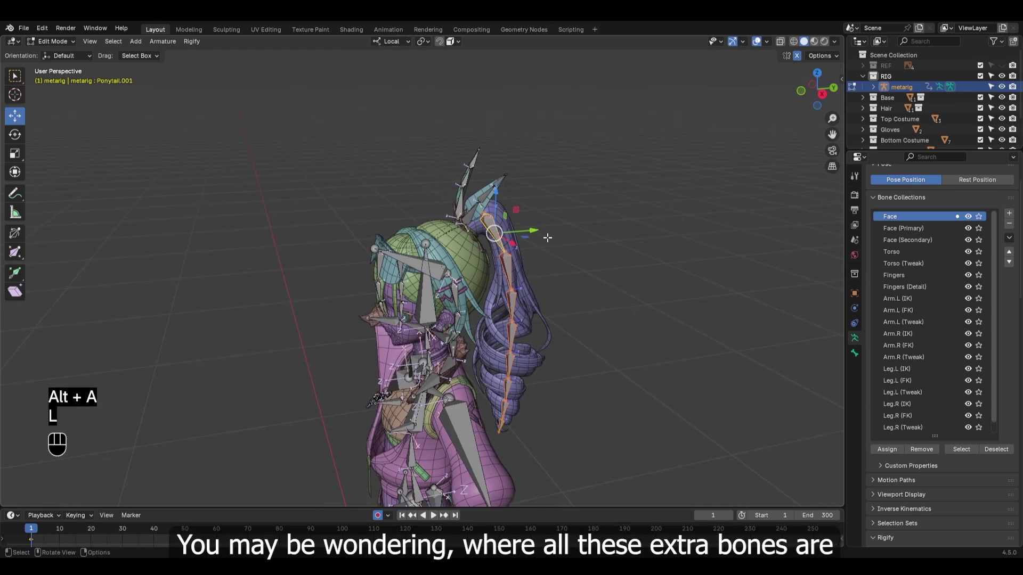
middle_click(570, 317)
middle_click(528, 272)
click(532, 311)
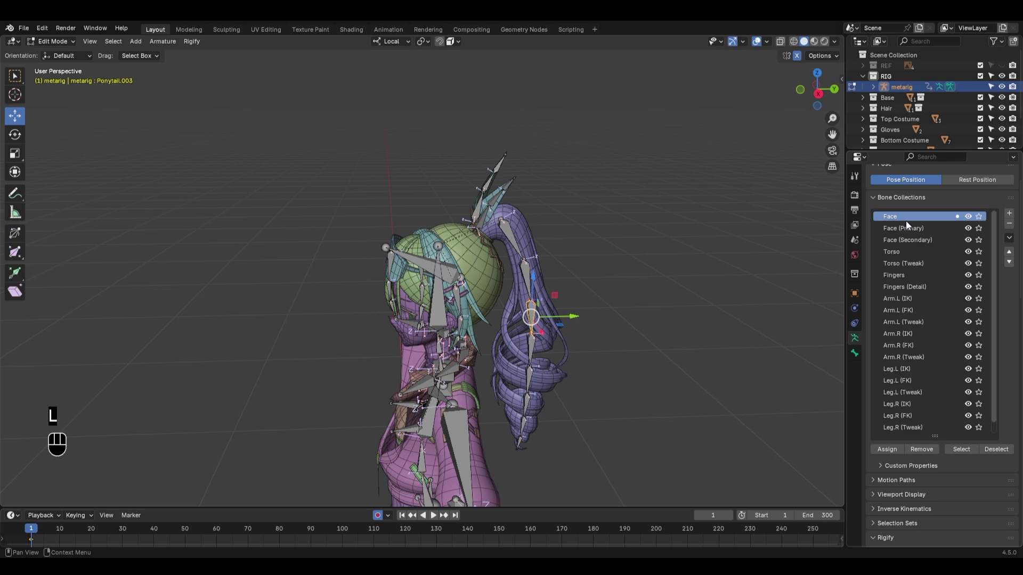
click(494, 247)
click(533, 215)
click(551, 258)
Rename the Face collections to Hair, Hair (Primary) and Hair (Secondary).
click(912, 220)
drag(912, 219, 913, 220)
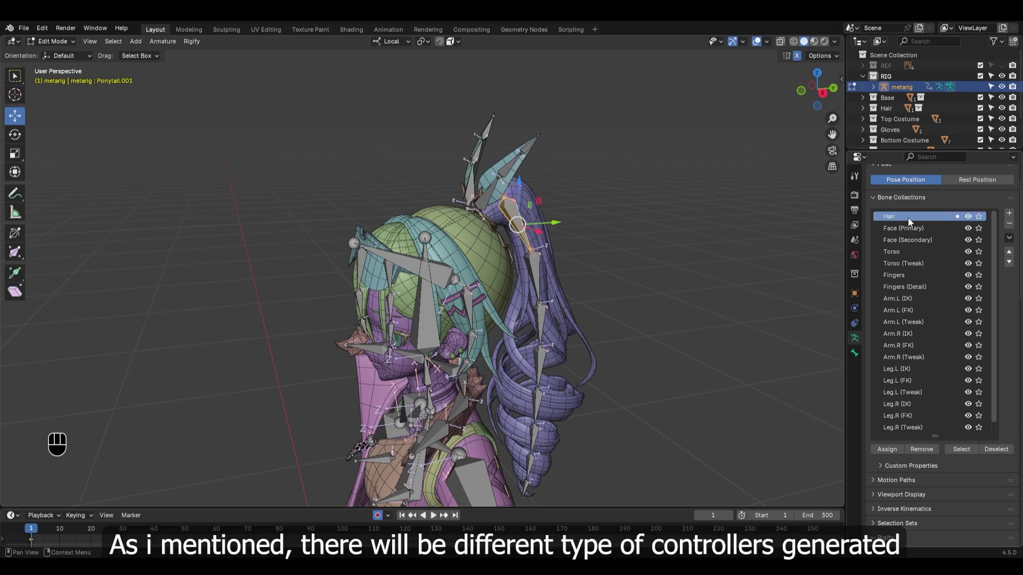
click(892, 231)
drag(892, 230, 885, 233)
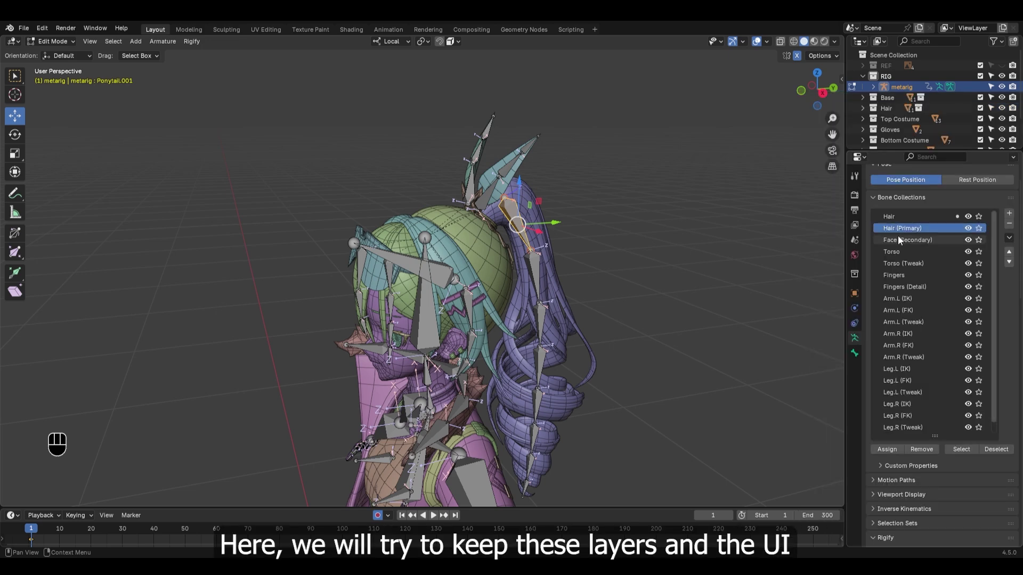
click(891, 240)
drag(891, 241, 881, 242)
Bring the face into front view and select the glasses bone.
drag(473, 261, 505, 266)
drag(490, 285, 474, 259)
middle_click(467, 270)
middle_click(491, 257)
click(476, 248)
click(481, 294)
click(357, 193)
drag(411, 217, 381, 220)
drag(428, 238, 503, 248)
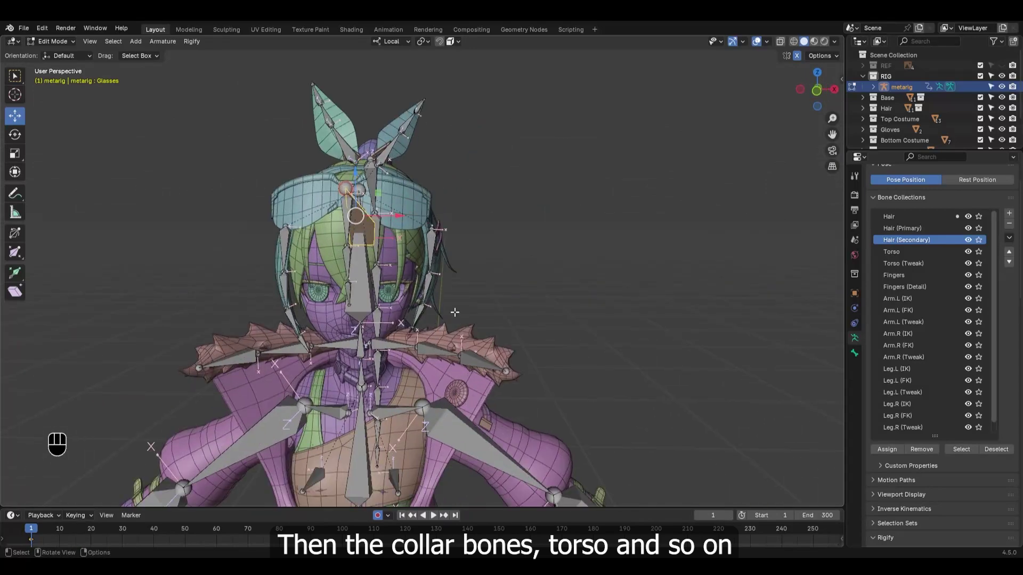
Add a new bone collection and move it above Torso.
click(914, 259)
click(1012, 213)
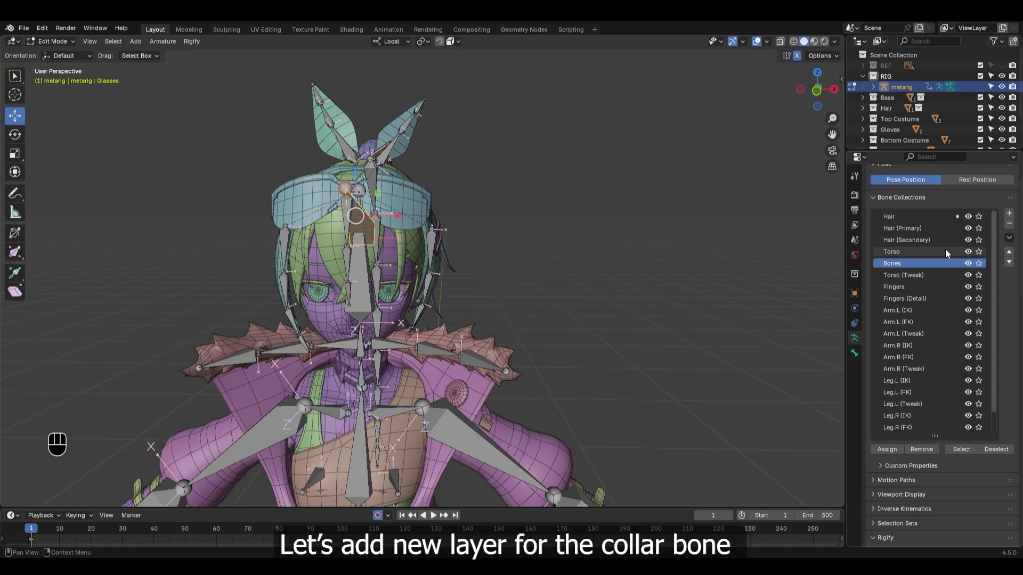
click(1010, 255)
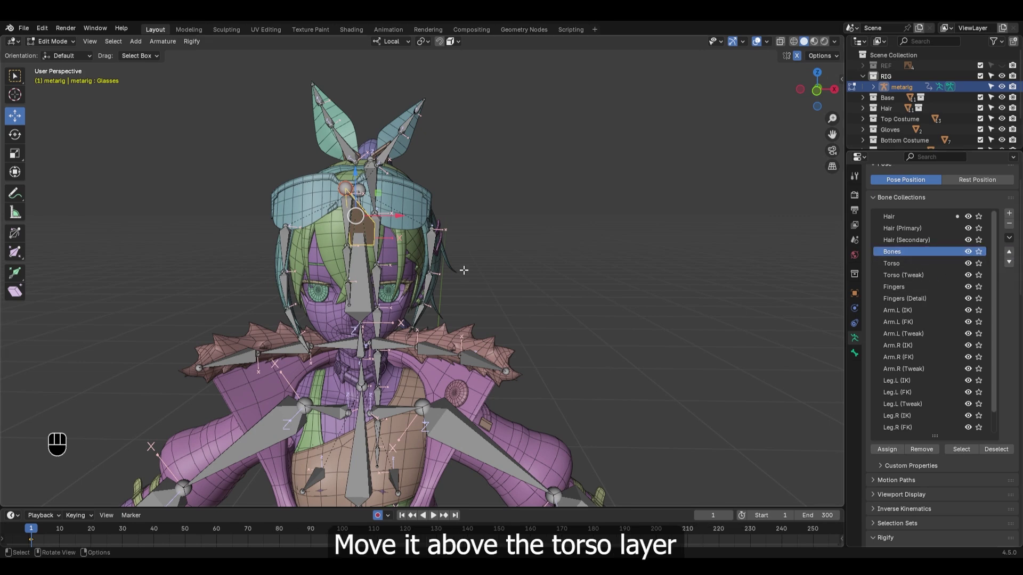
drag(505, 278, 475, 284)
Select the collar bones and assign them to the new collection.
click(420, 332)
drag(420, 340, 448, 335)
click(434, 349)
click(468, 357)
click(336, 339)
click(287, 347)
click(256, 355)
click(899, 450)
click(909, 220)
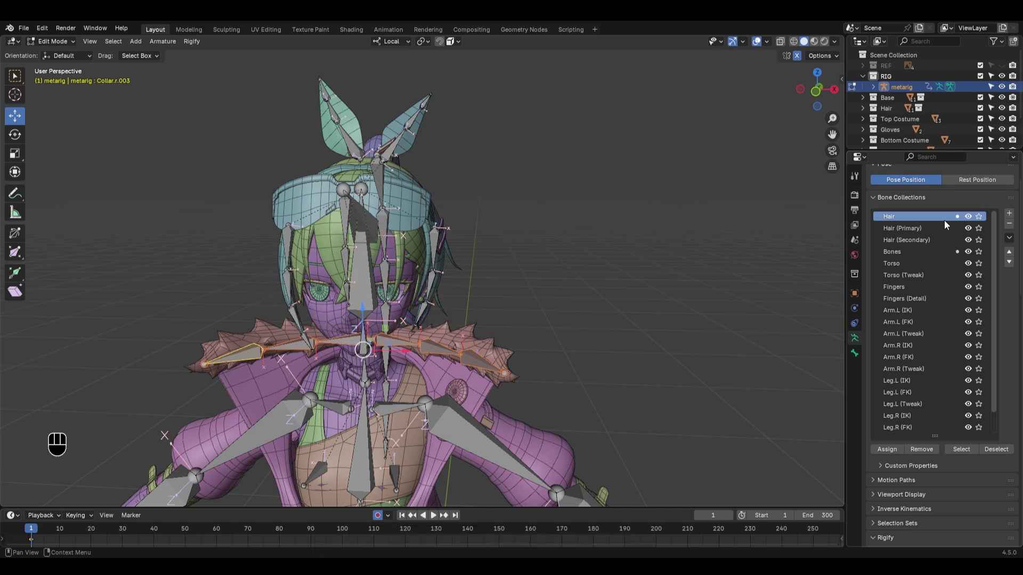
Remove the collar bones from the Hair collection.
click(927, 452)
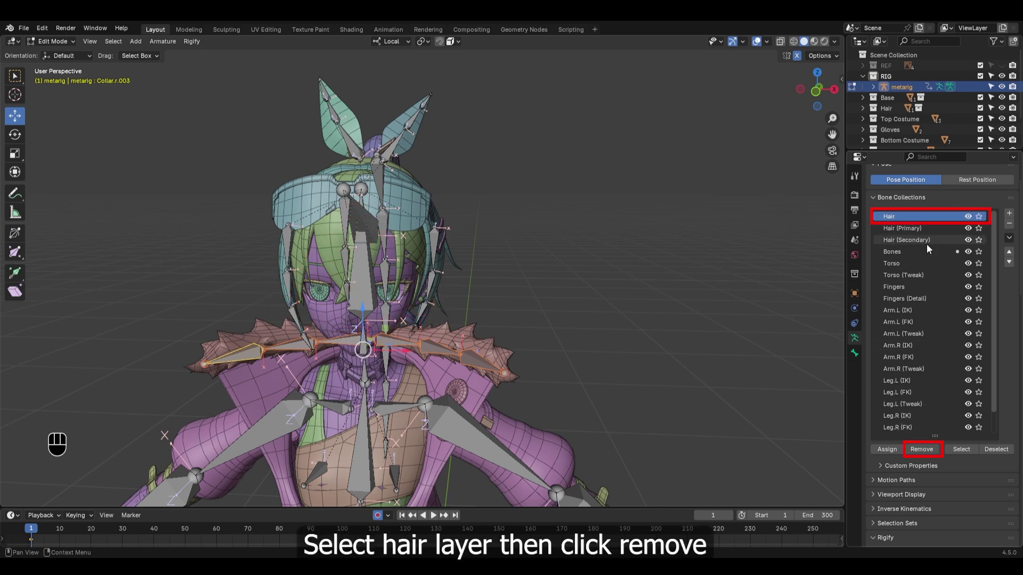
click(587, 298)
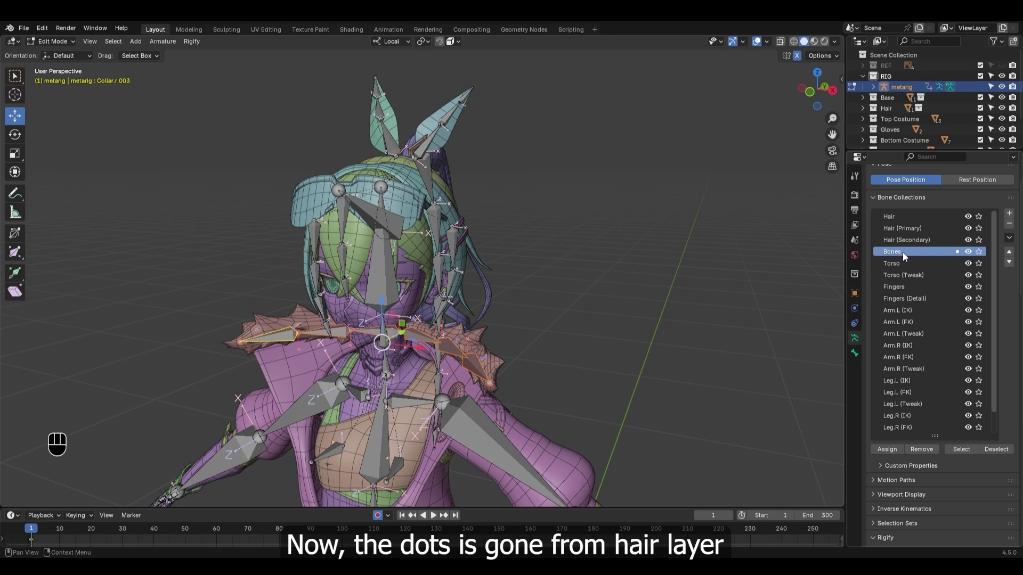
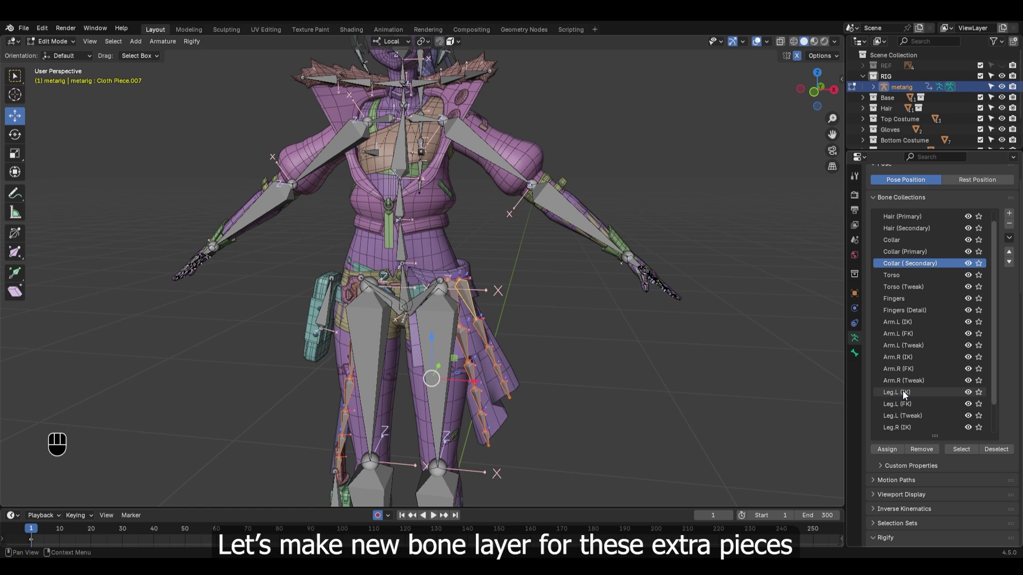
Add Extra Piece with its Primary and Secondary collections after Arm.R (Tweak), assigning the cloth bones.
click(917, 384)
click(1012, 216)
drag(494, 283, 469, 293)
drag(484, 295, 456, 302)
click(906, 396)
drag(906, 396, 929, 401)
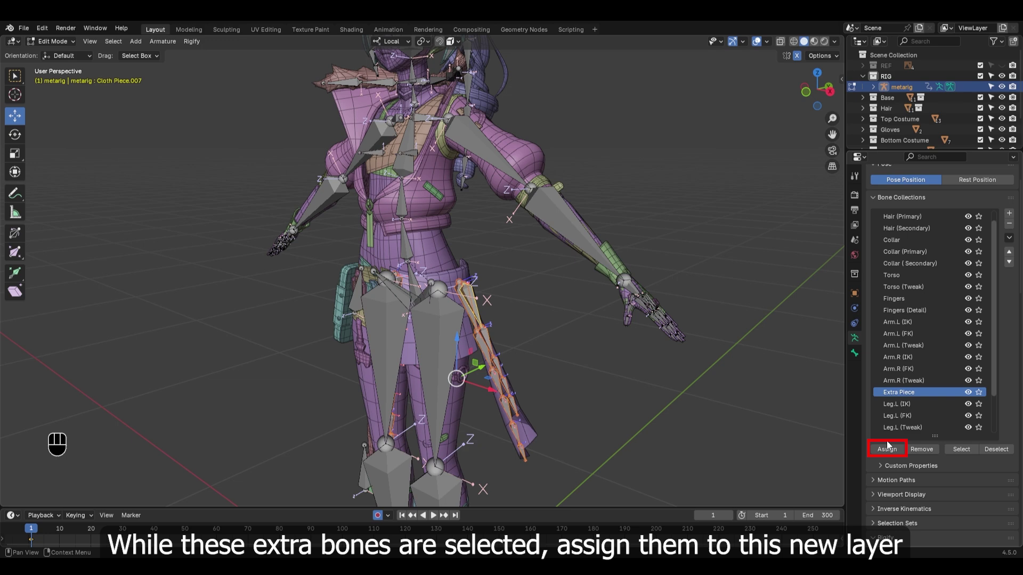
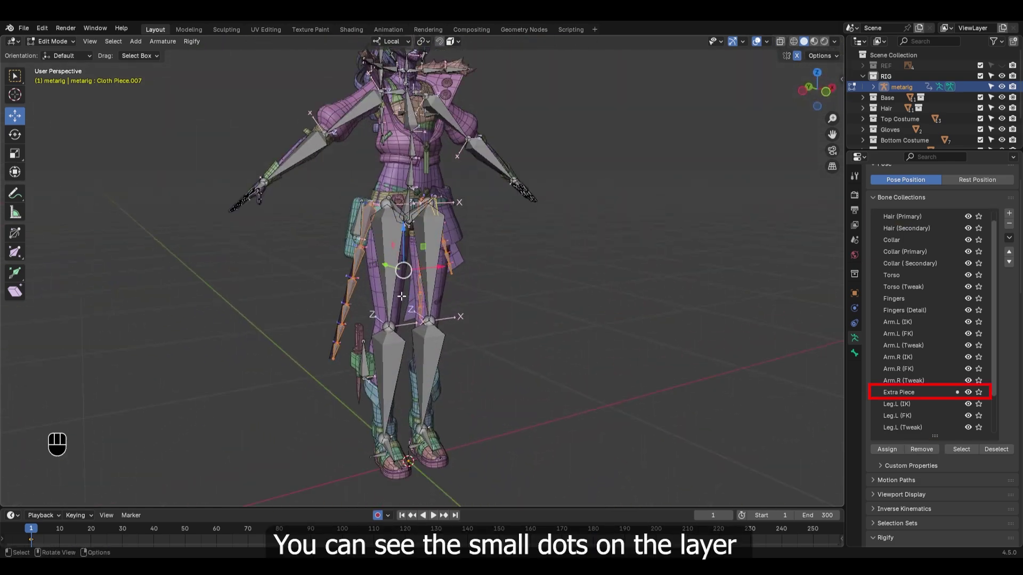
drag(408, 302, 374, 302)
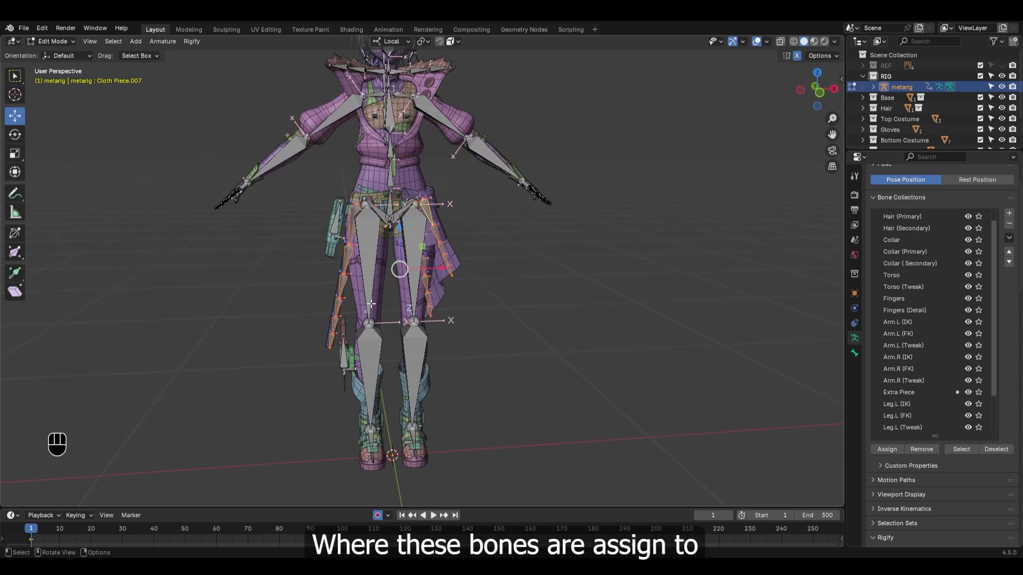
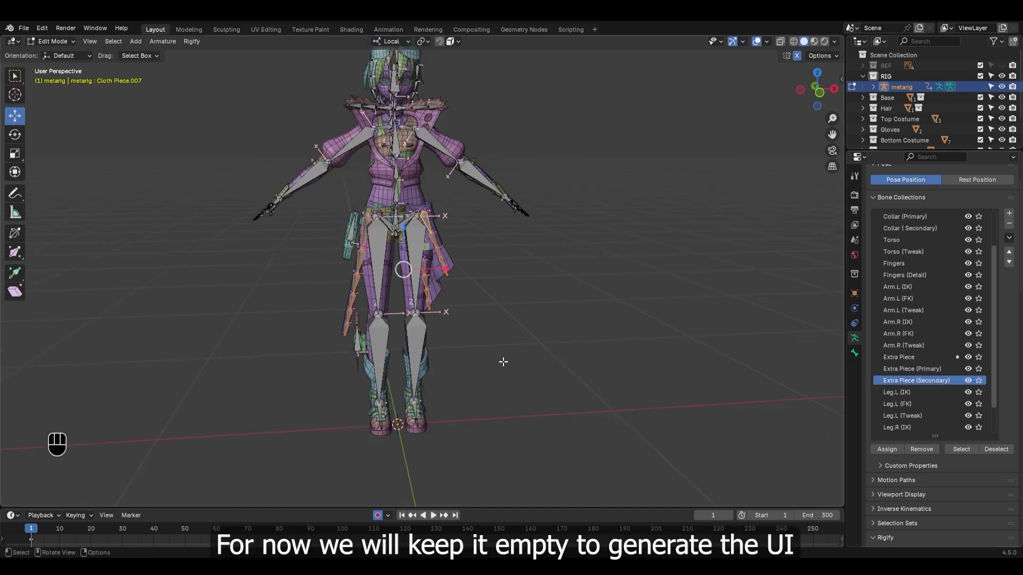
drag(508, 355, 474, 354)
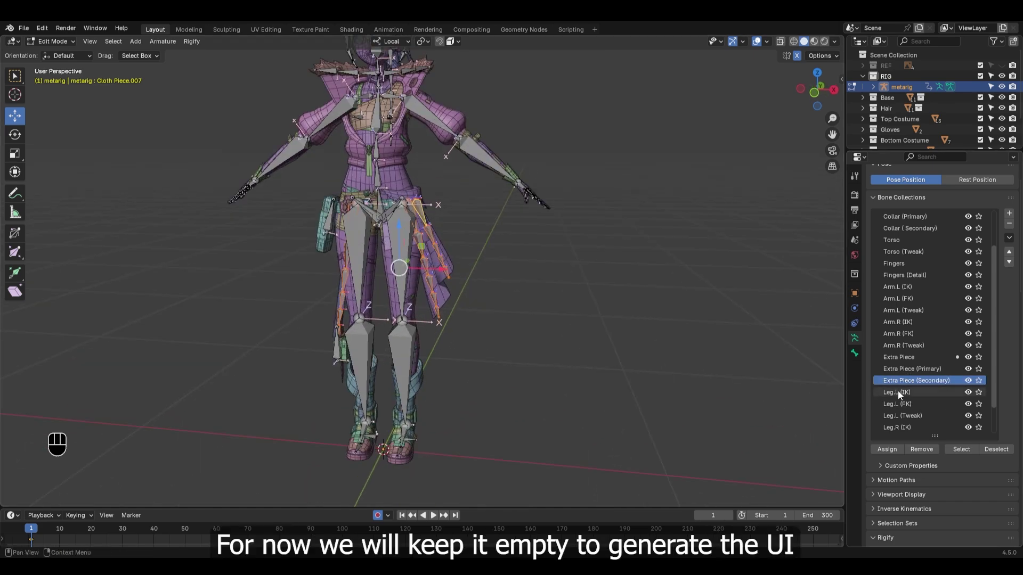
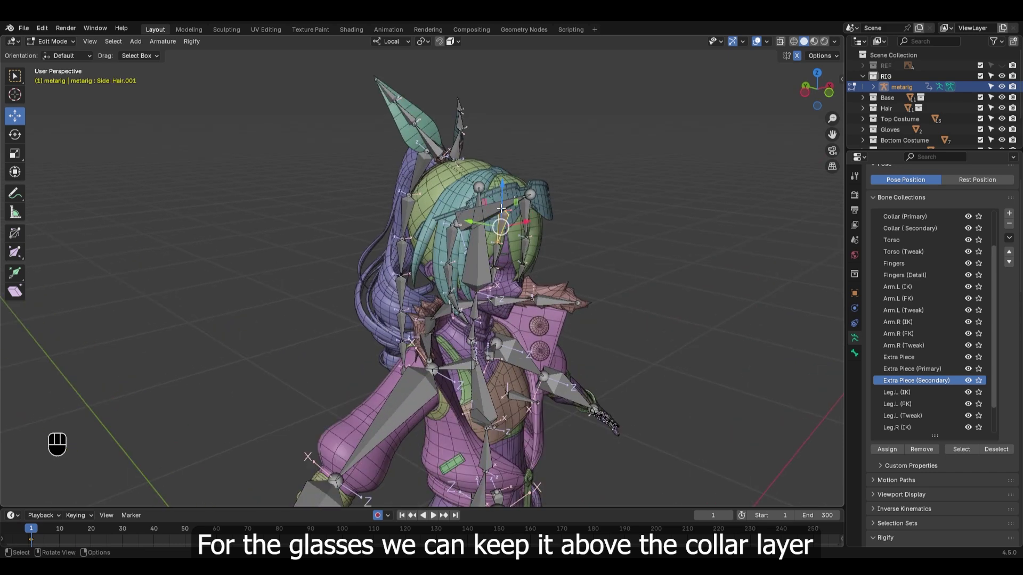
Add a Glasses collection below Hair (Secondary), assign the glasses bone and remove it from Hair.
click(495, 200)
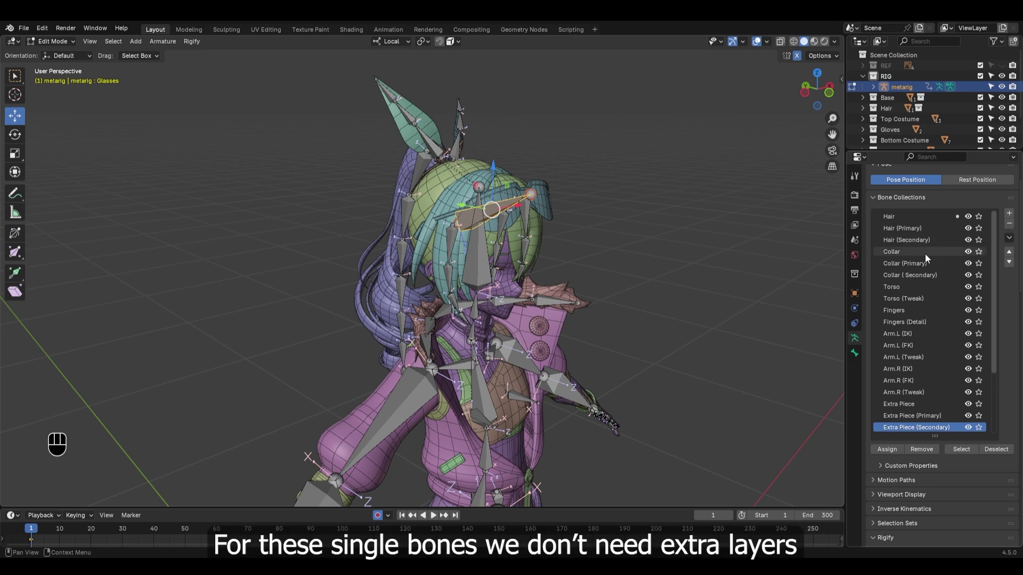
click(927, 257)
click(1014, 214)
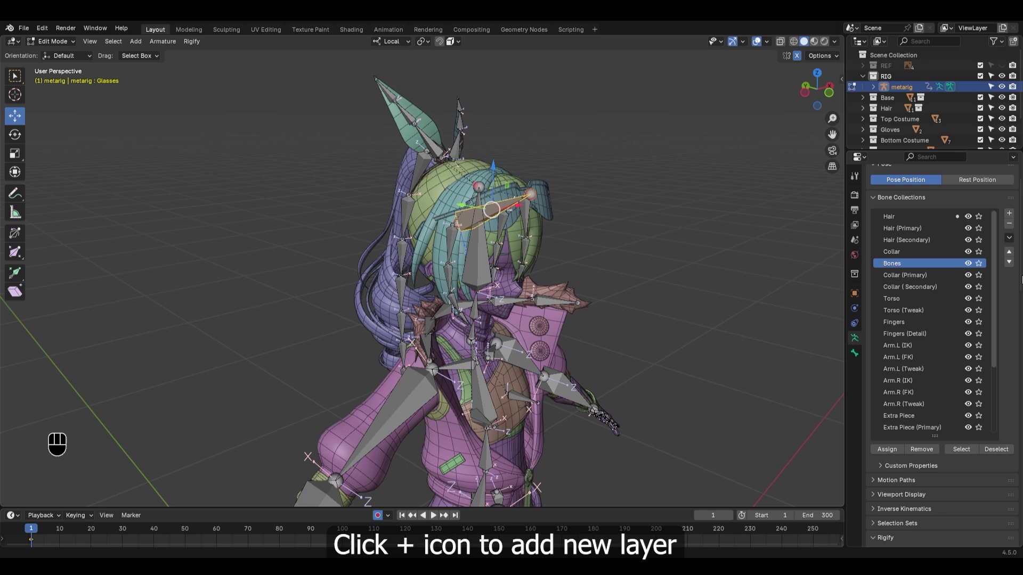
click(1011, 253)
click(915, 254)
drag(915, 255, 923, 254)
key(s)
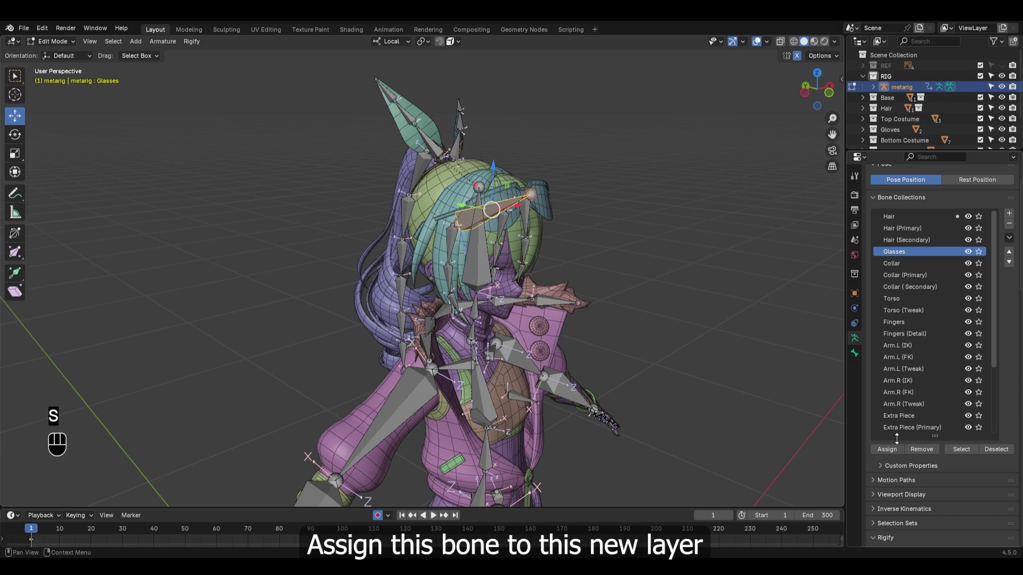
click(895, 456)
click(932, 221)
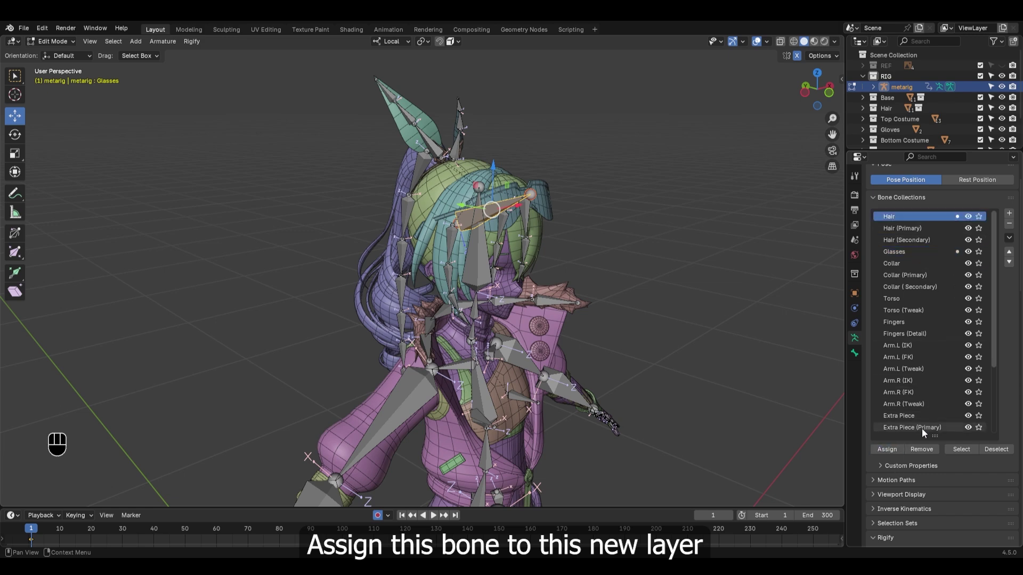
click(922, 454)
Orbit toward the lower body, deselect all and select the weapon bone.
drag(522, 360, 518, 260)
drag(491, 263, 481, 267)
key(alt+a)
drag(414, 359, 415, 249)
drag(392, 319, 394, 286)
drag(379, 363, 357, 369)
click(369, 216)
drag(391, 258, 381, 263)
click(361, 380)
drag(449, 350, 456, 299)
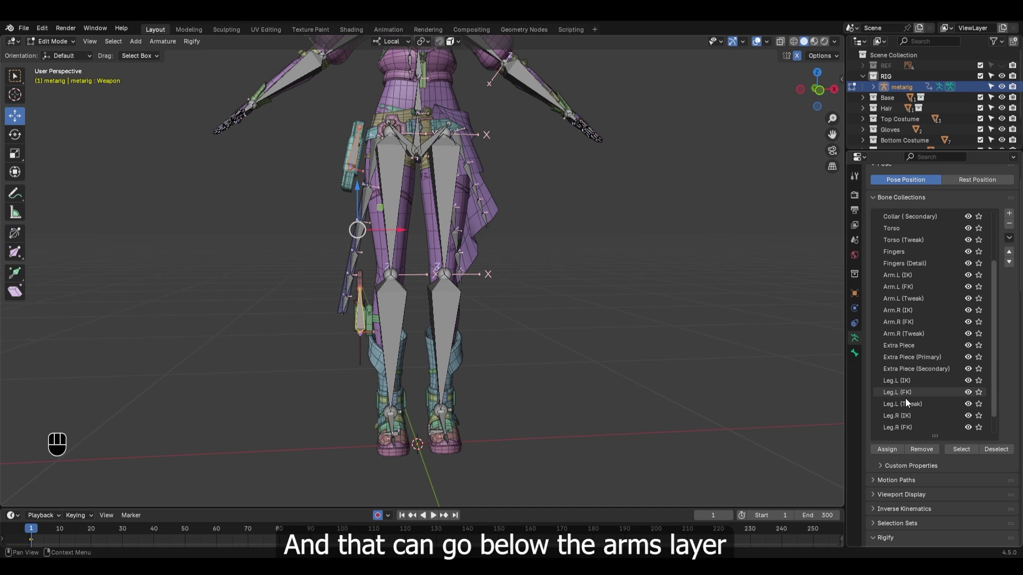
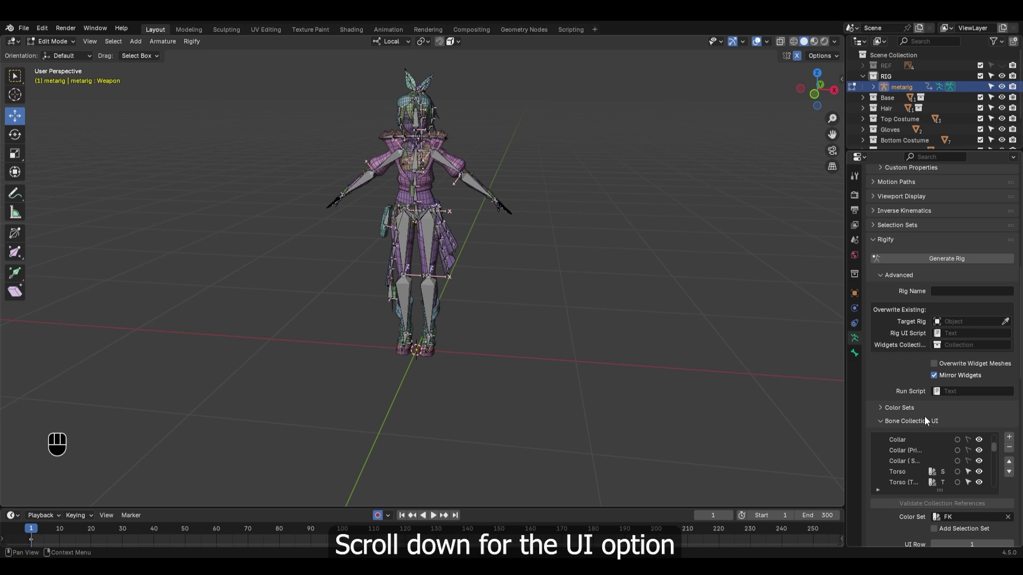
Move the Glasses button into the empty Rigify UI row below the hair buttons.
click(887, 277)
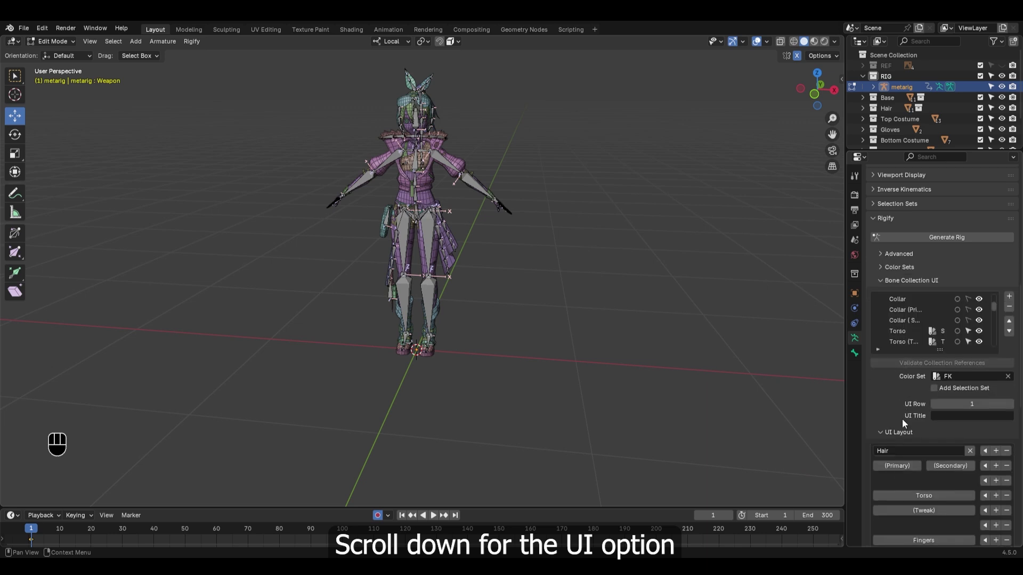
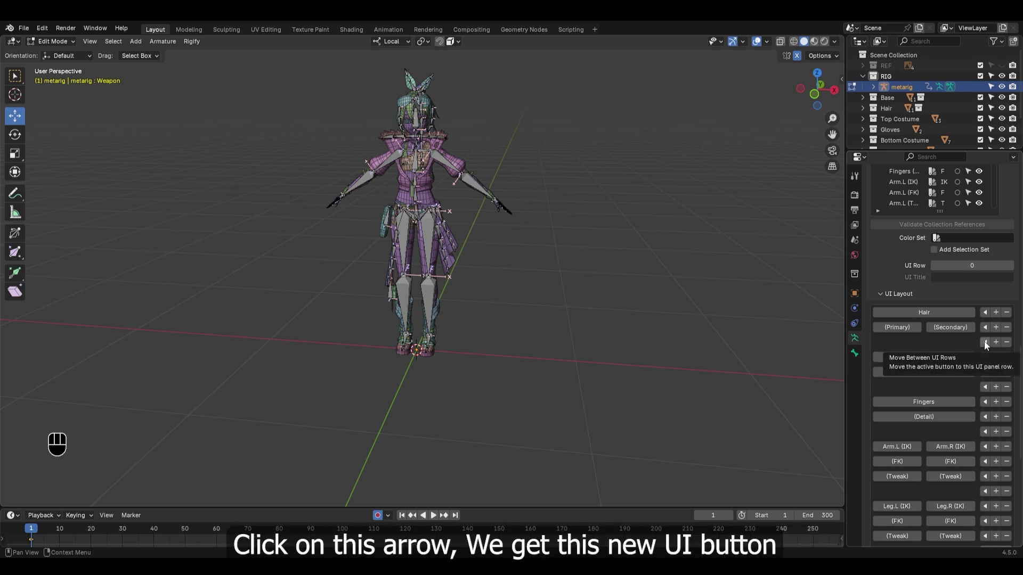
click(988, 343)
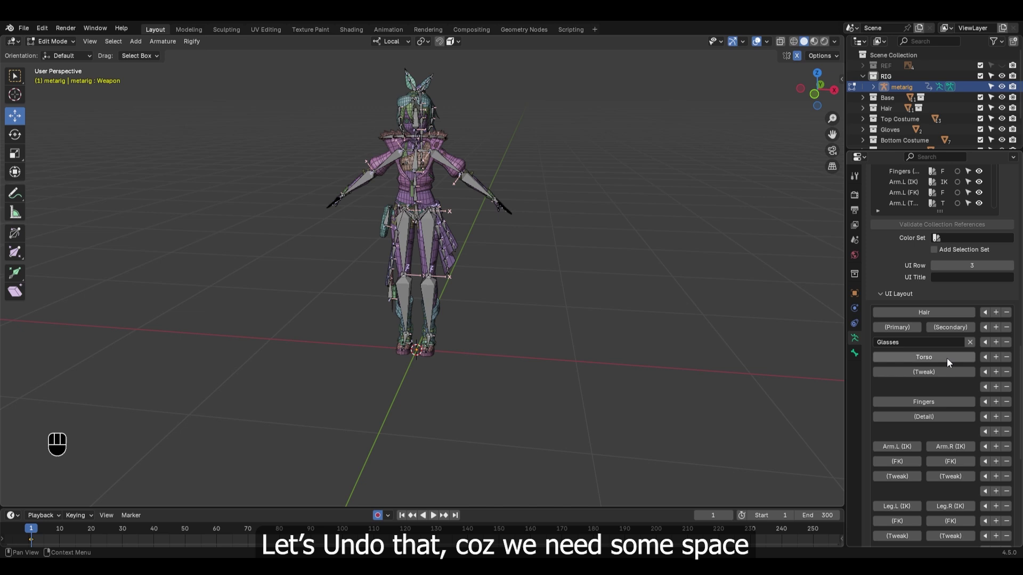
key(ctrl+z)
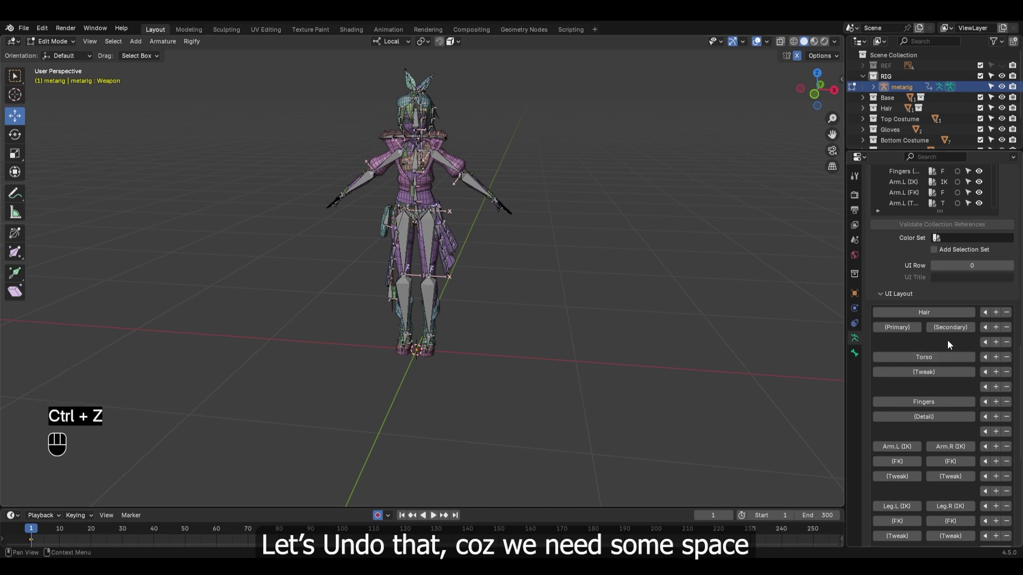
click(1002, 346)
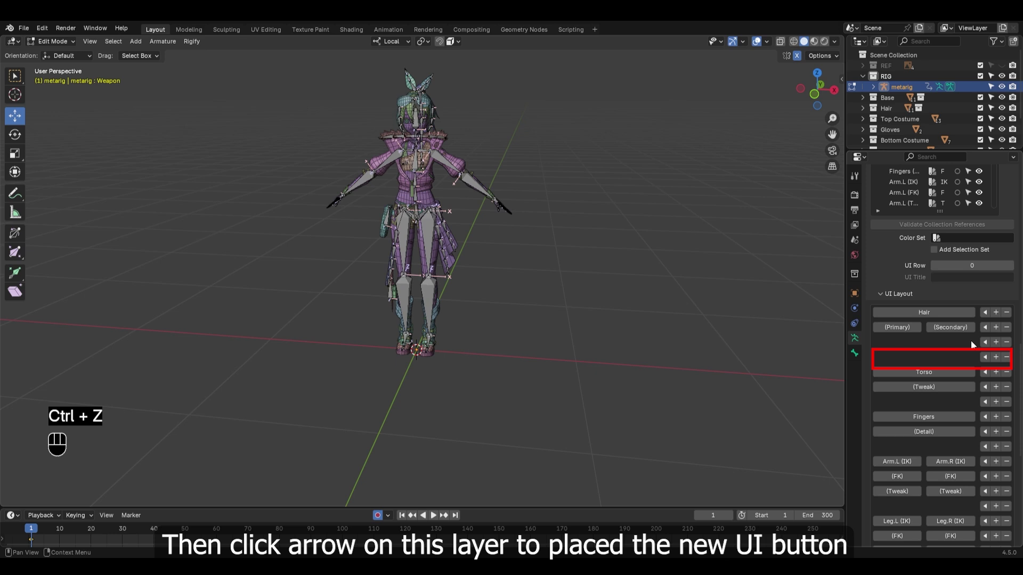
click(986, 359)
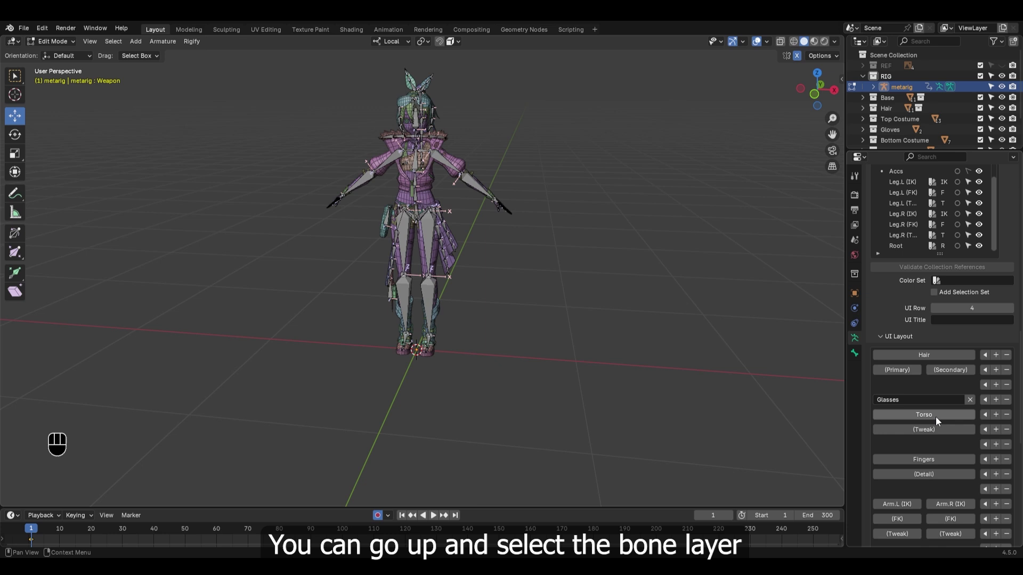
key(ctrl+z)
key(ctrl+z)
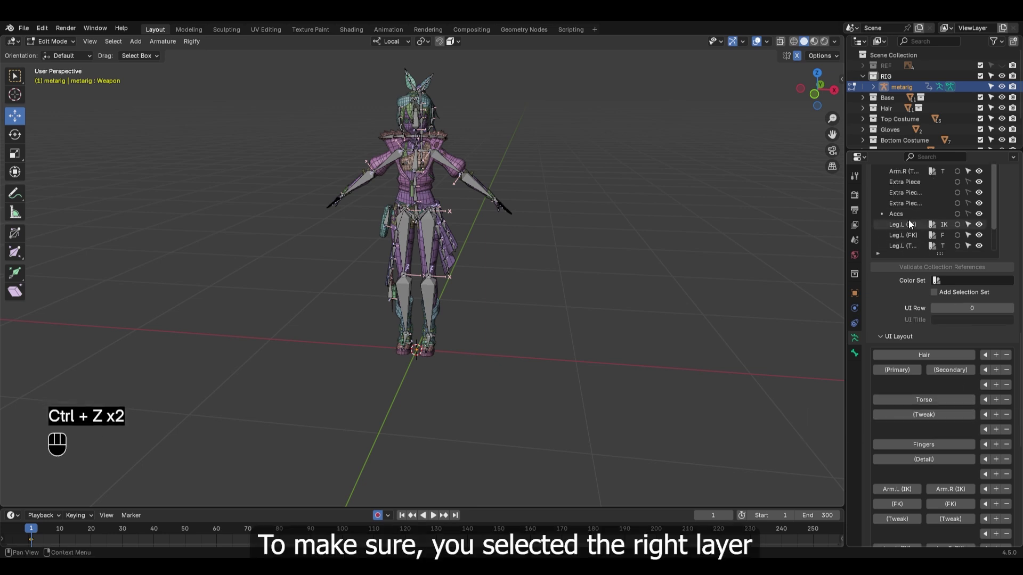
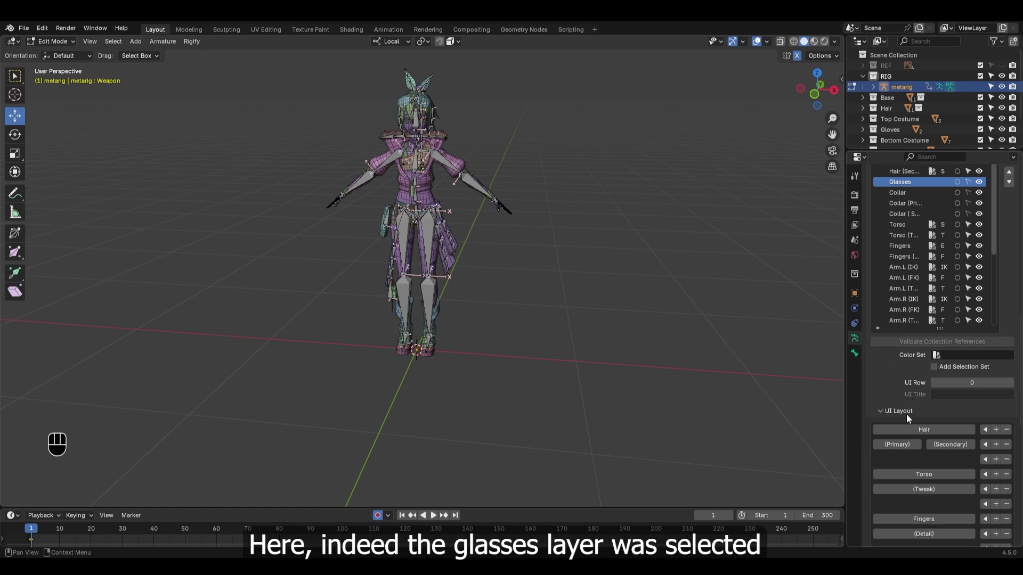
Place Glasses below the hair rows and give Collar its own row beneath it.
click(1002, 463)
click(991, 477)
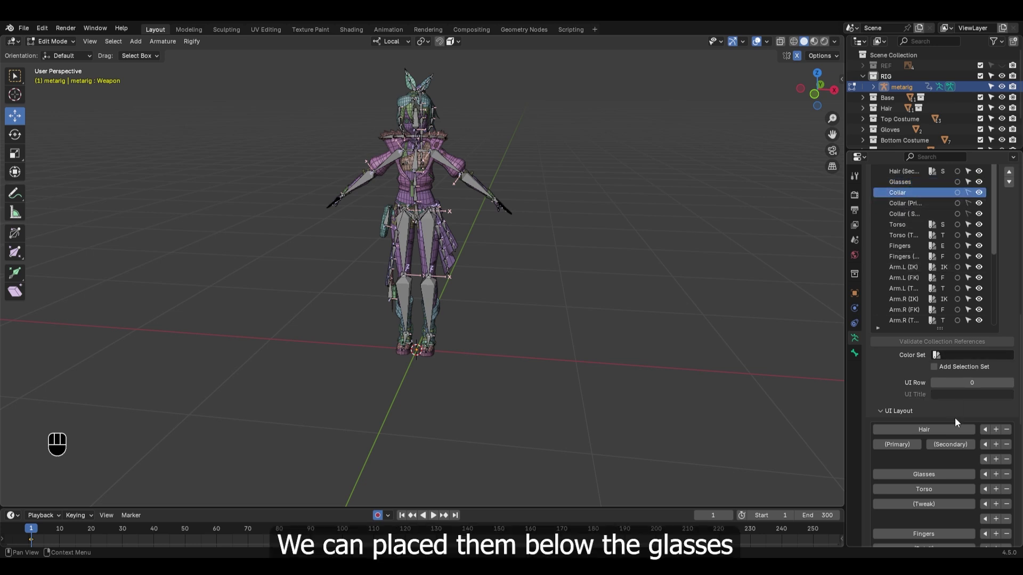
click(1000, 490)
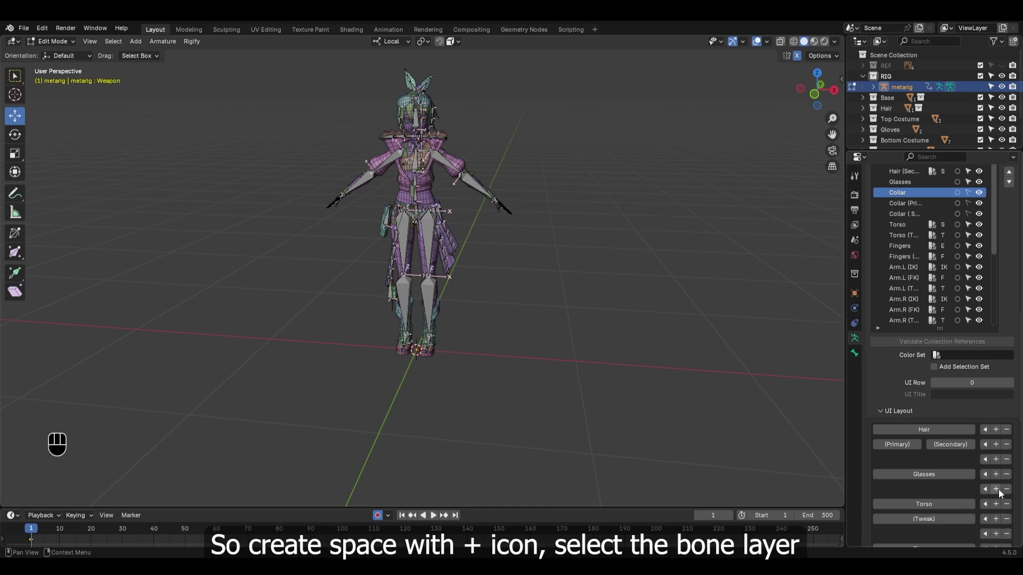
click(1003, 492)
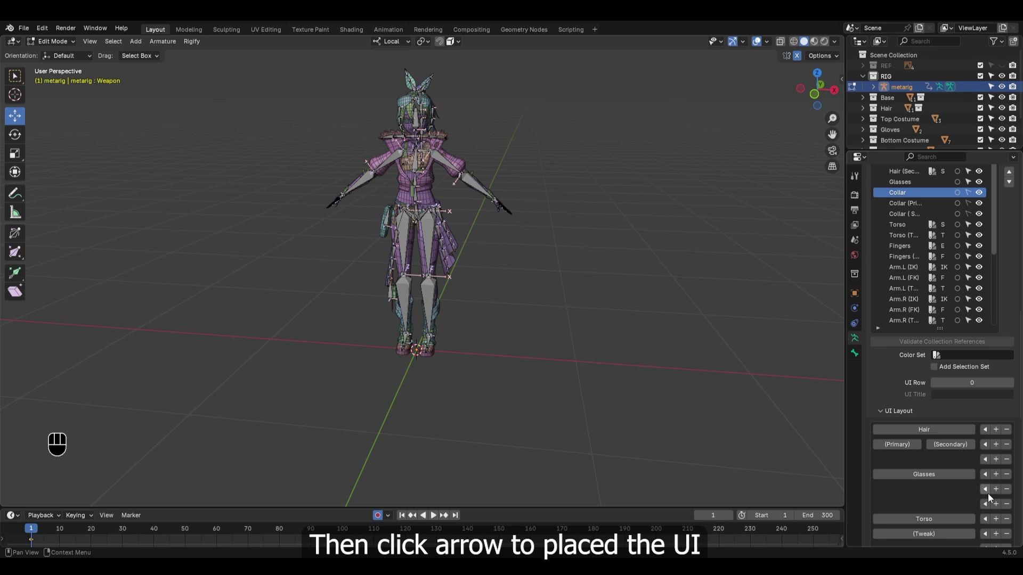
click(991, 506)
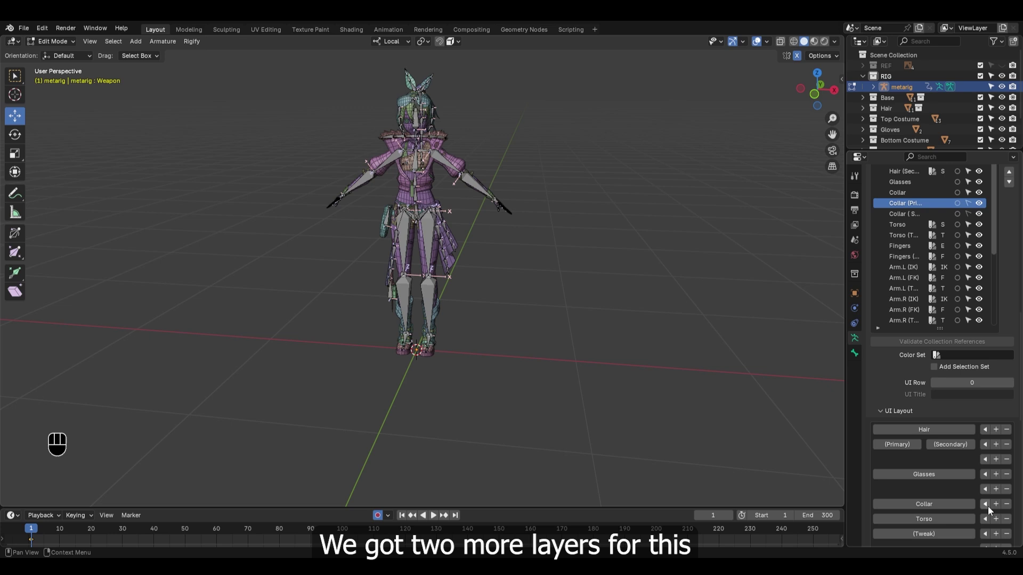
Place Collar (Primary) and Collar (Secondary) together in a row under Collar.
click(1004, 520)
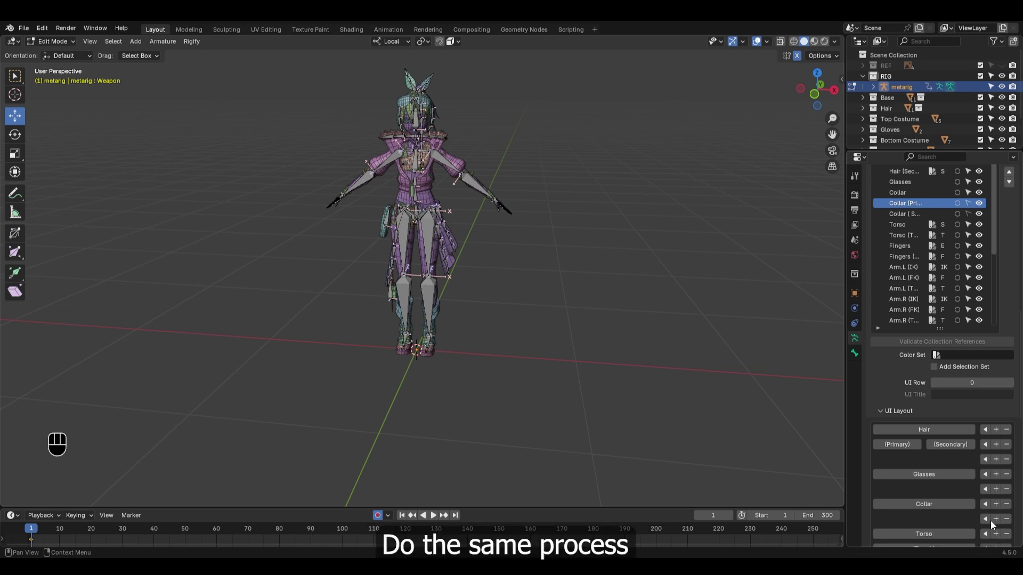
click(992, 520)
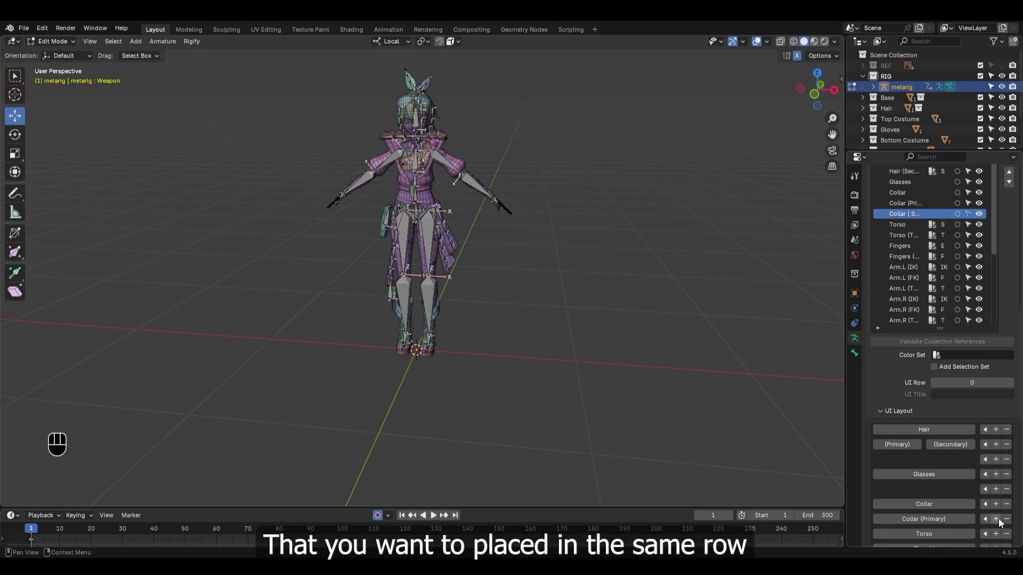
click(986, 521)
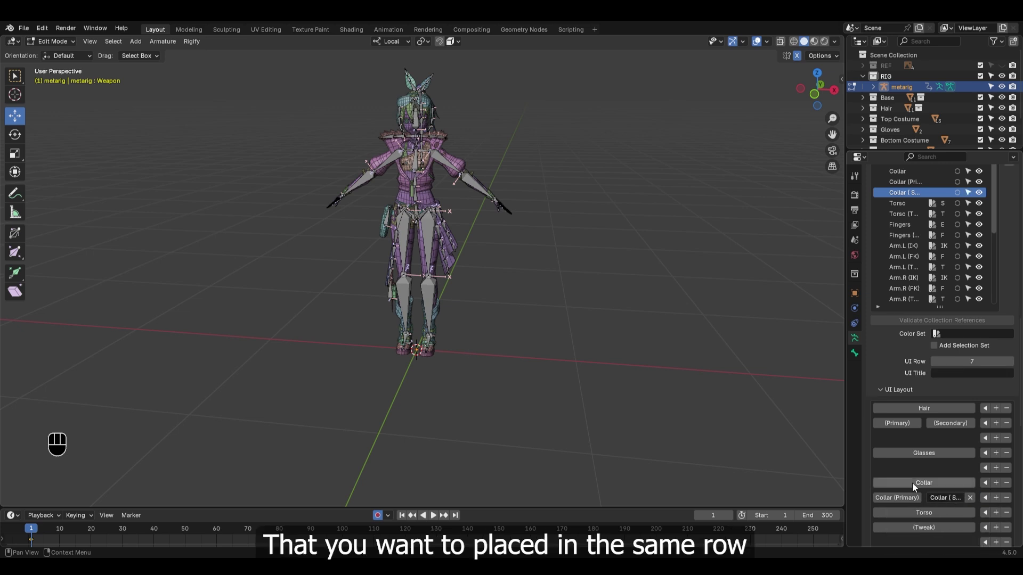
Add a spacer, then place Extra Piece and Extra Piece (Primary) in new rows after the arms.
click(998, 495)
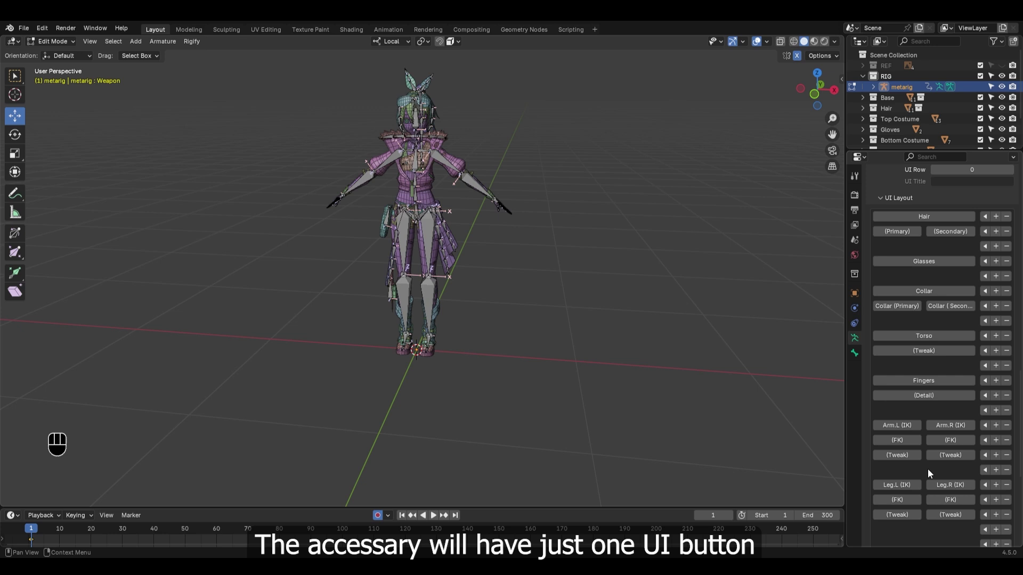
click(997, 485)
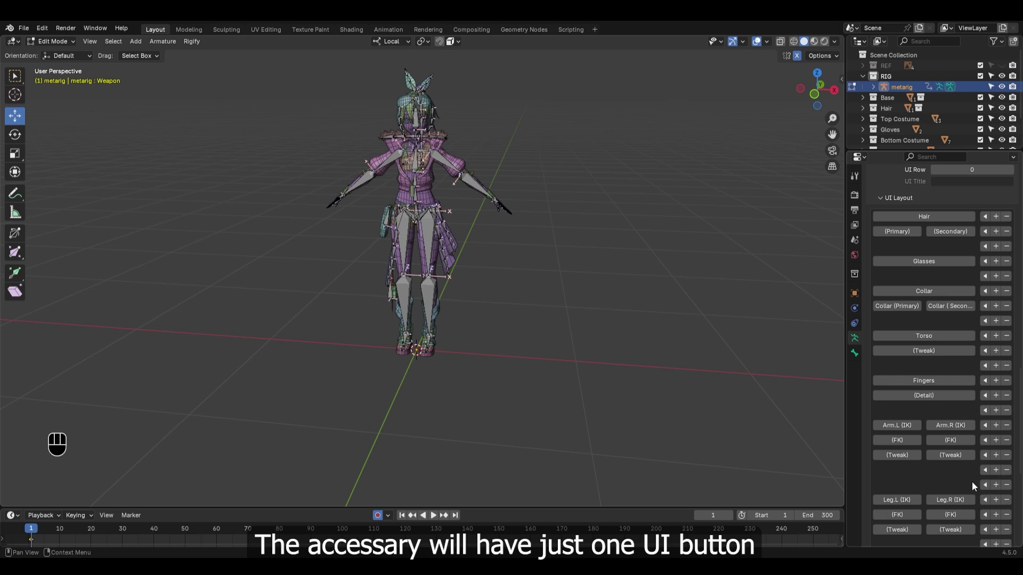
click(986, 489)
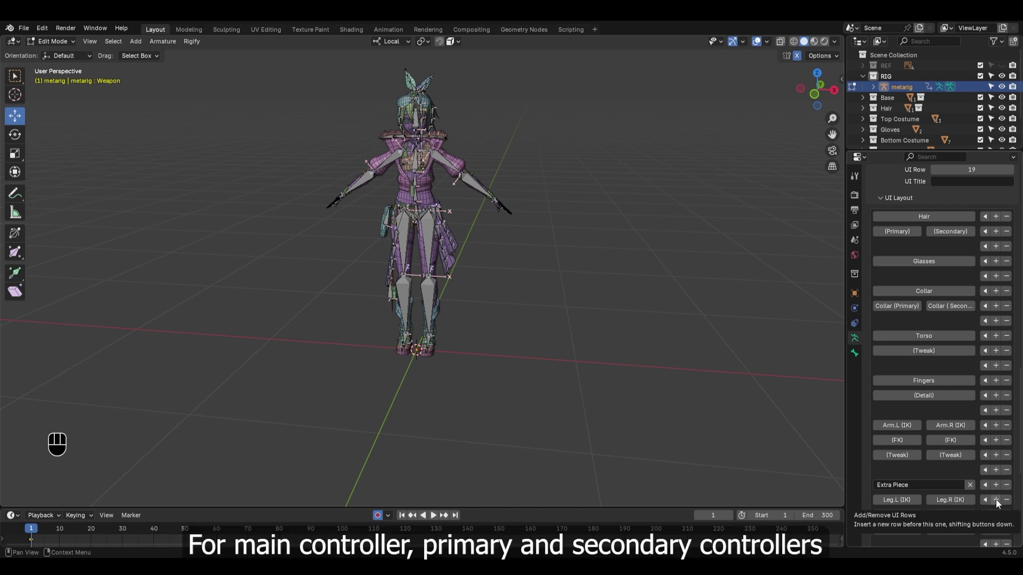
click(997, 504)
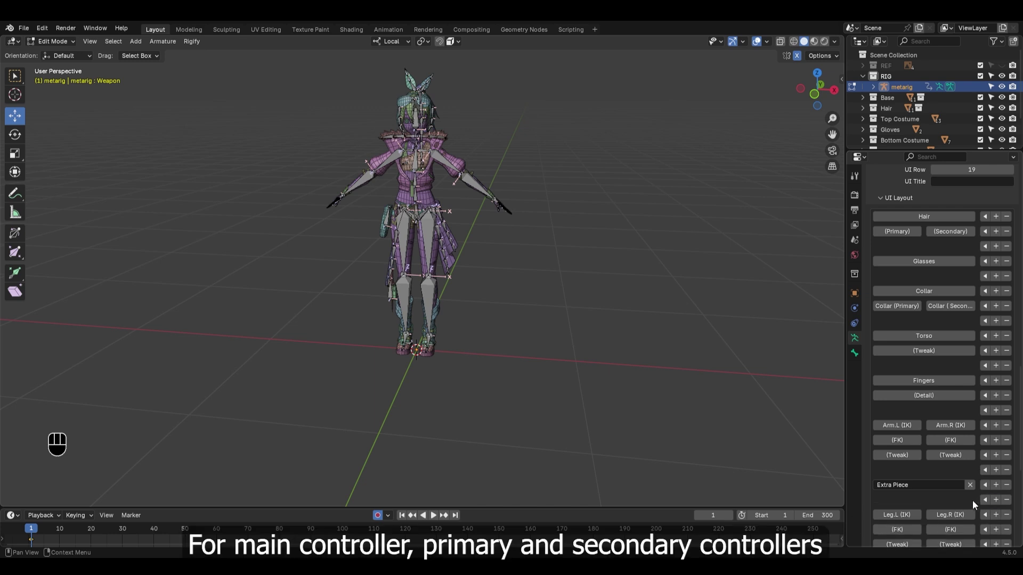
click(913, 230)
click(986, 485)
Put Extra Piece (Secondary) beside the primary and give Accs its own row above the legs.
click(917, 216)
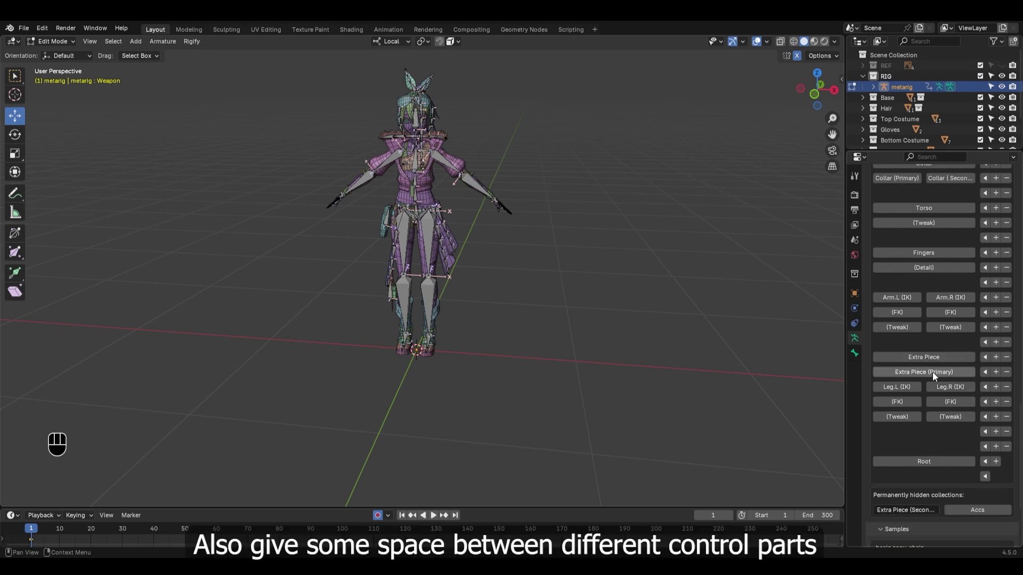
click(990, 375)
click(996, 389)
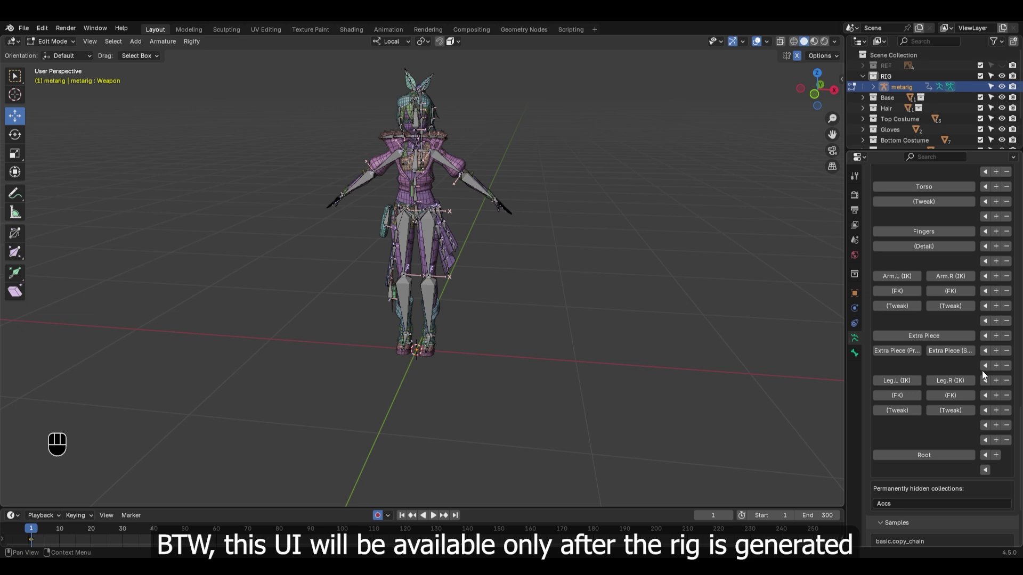
click(997, 384)
click(985, 382)
click(997, 397)
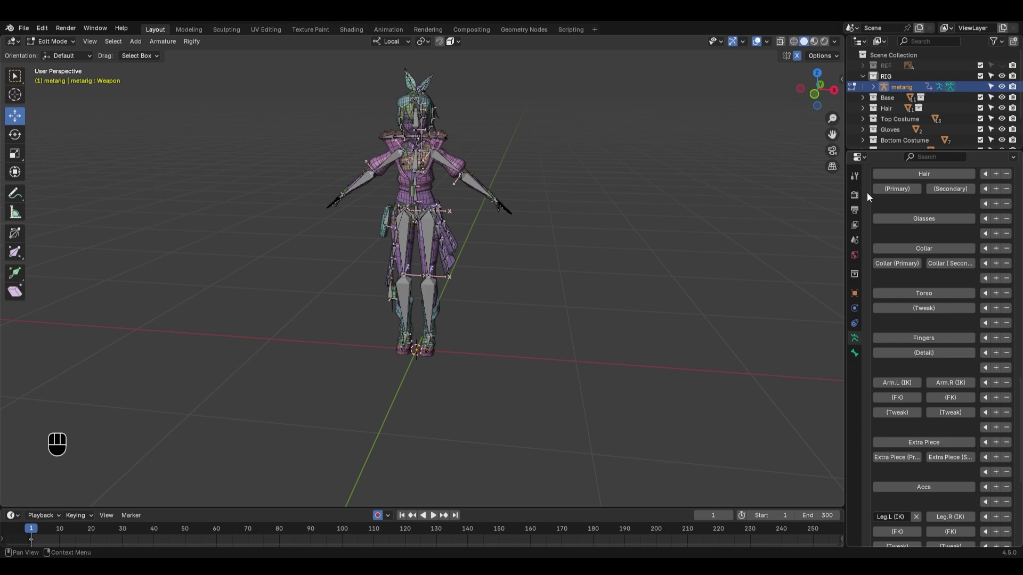
Return the metarig to Object Mode and orbit the view around it.
middle_click(466, 160)
key(ctrl+Tab)
key(alt+a)
click(433, 226)
drag(520, 233, 496, 244)
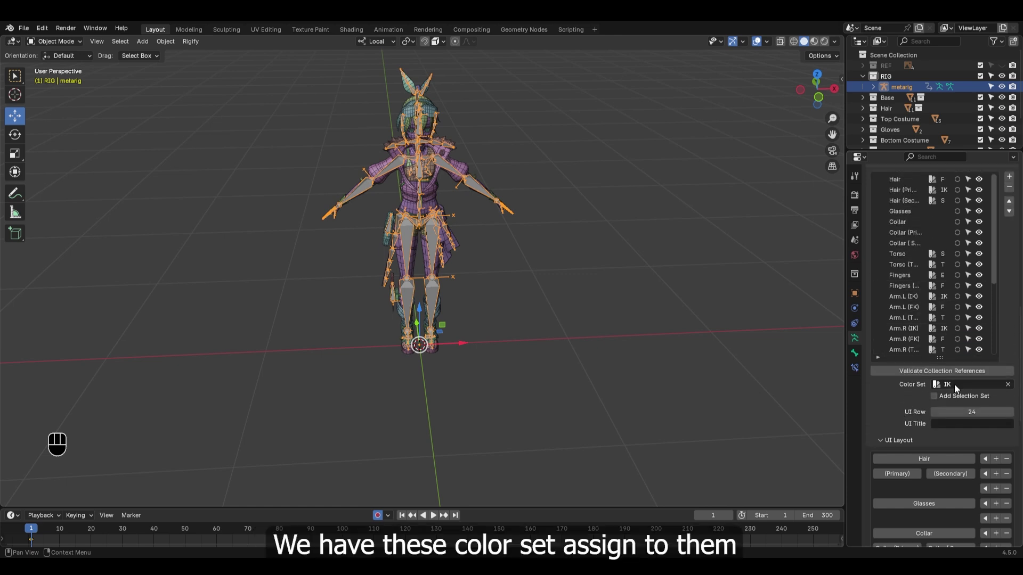
drag(955, 390, 906, 381)
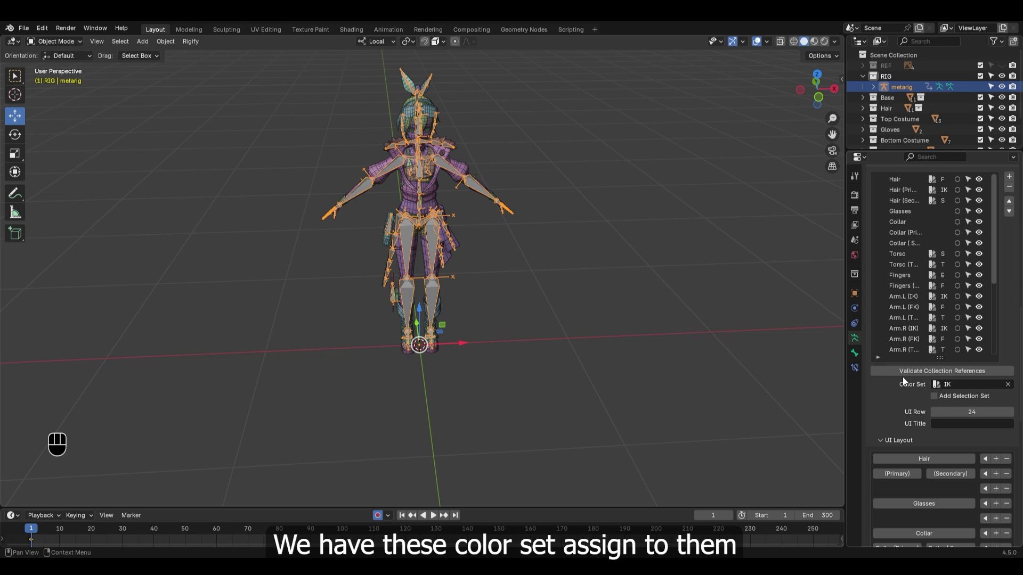
Check the Rigify Color Sets section, then reopen the Bone Collection UI layout.
click(881, 194)
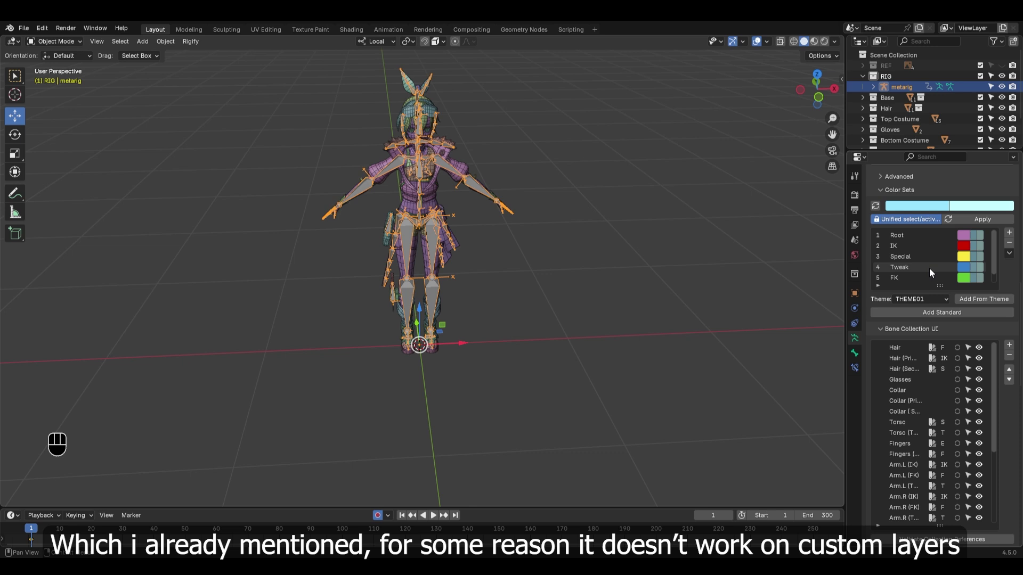
click(885, 320)
click(880, 334)
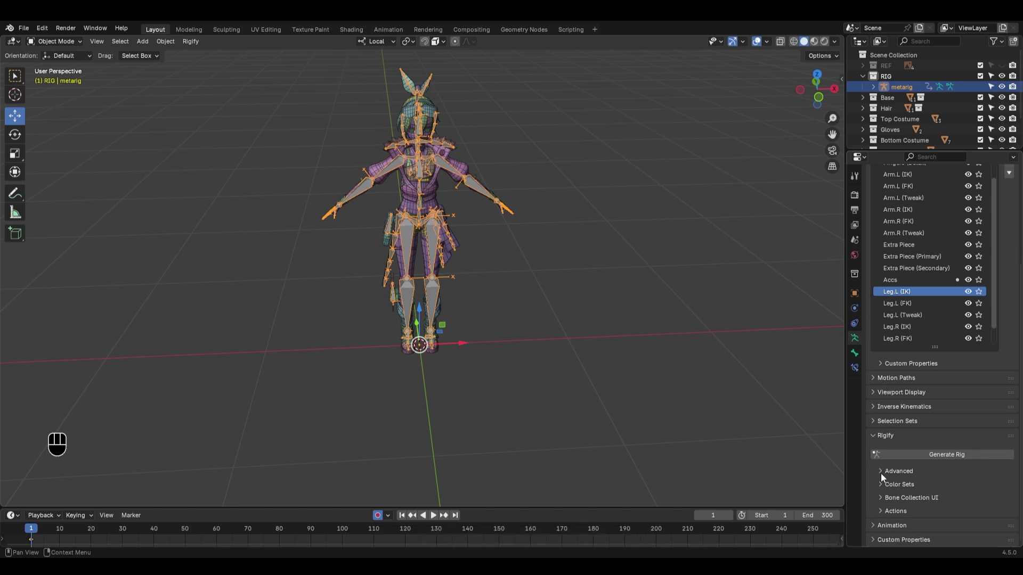
click(883, 501)
click(882, 420)
click(883, 500)
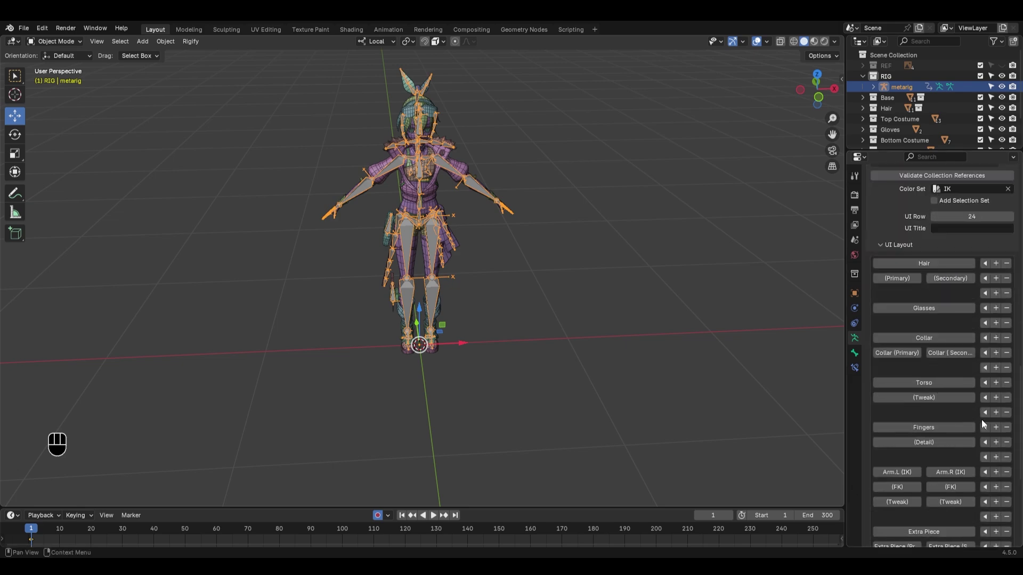
Frame the whole character in front orthographic view (numpad 1).
drag(566, 323, 568, 298)
middle_click(566, 263)
key(KP_1)
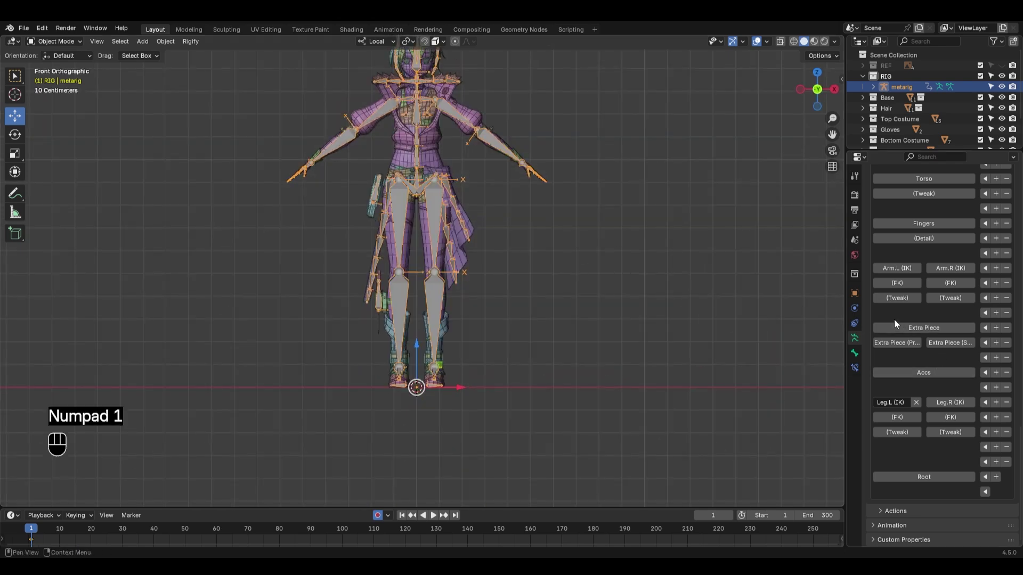
drag(564, 223, 571, 305)
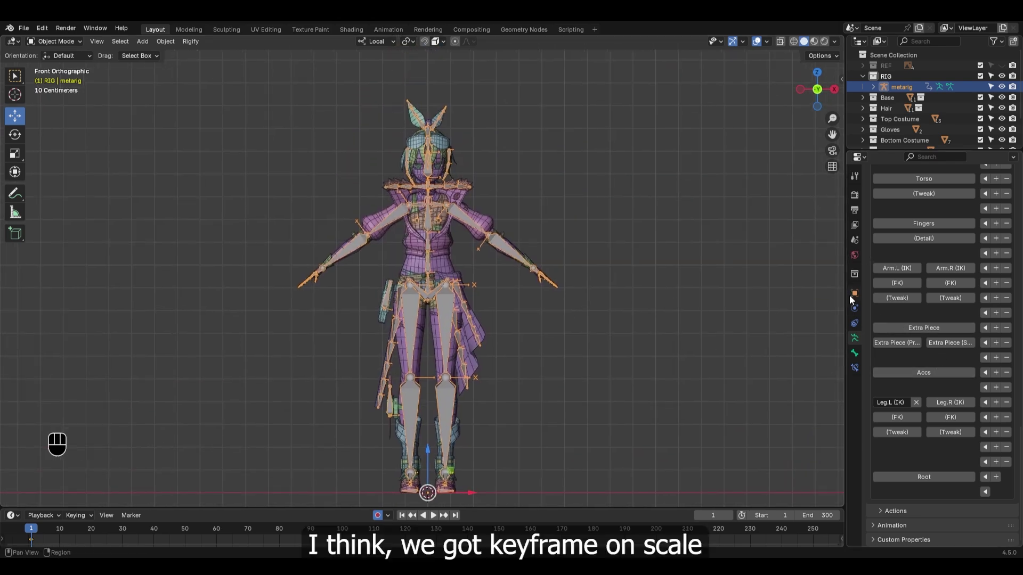
Clear the metarig's Scale keyframes in Object properties, disable auto-keying, and bring up Apply transforms (Ctrl+A).
click(856, 294)
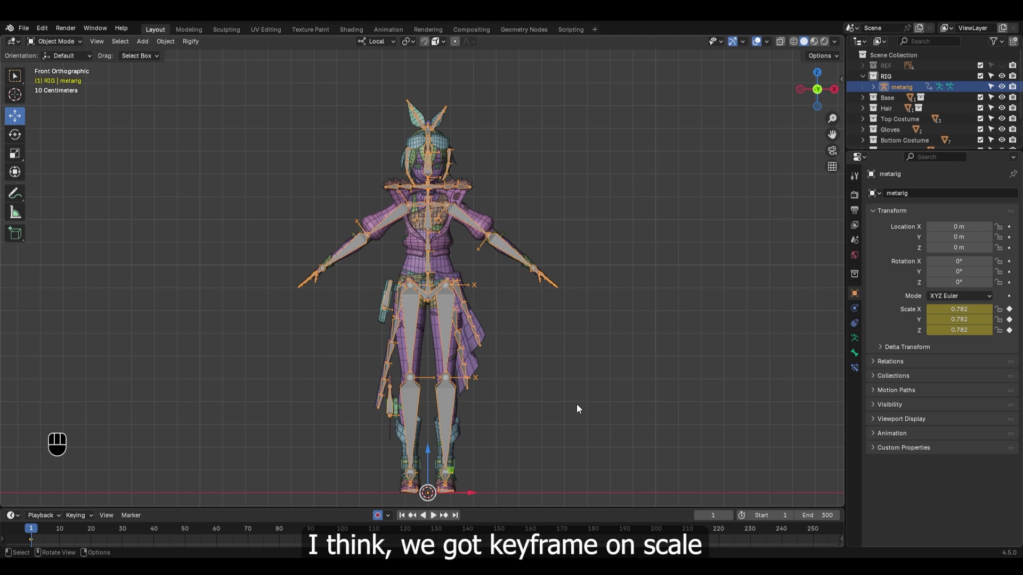
click(379, 519)
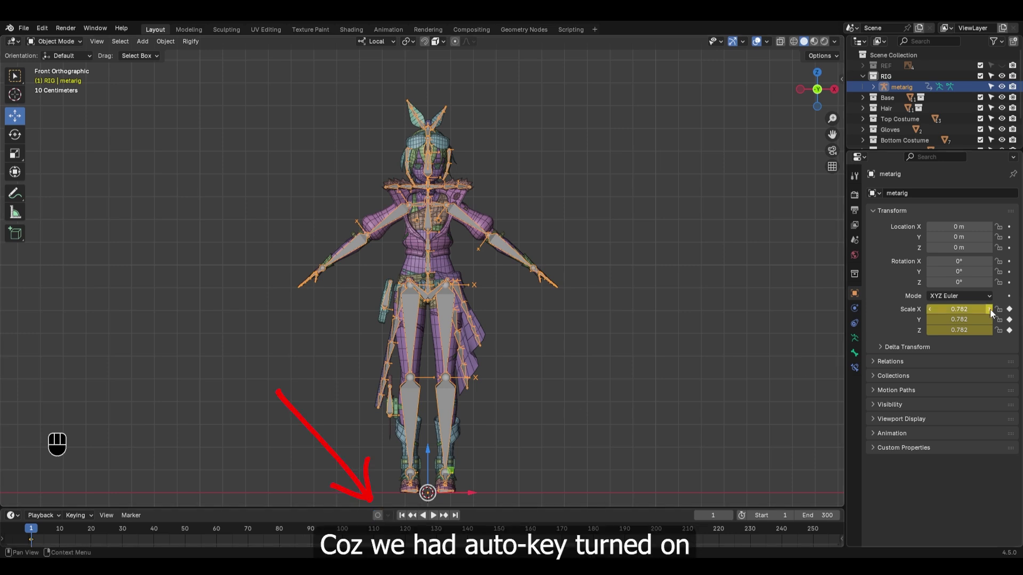
click(1013, 316)
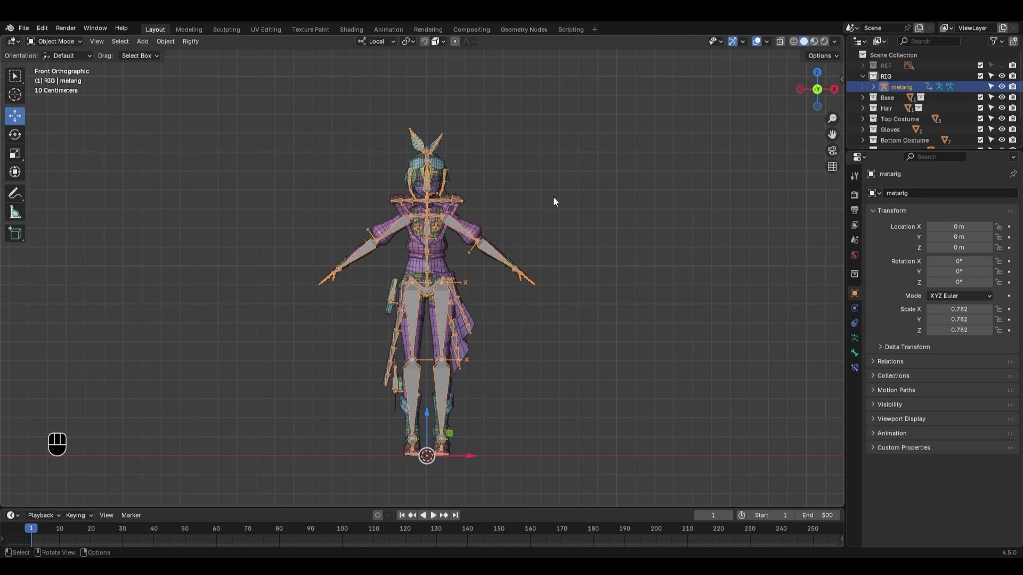
key(ctrl+a)
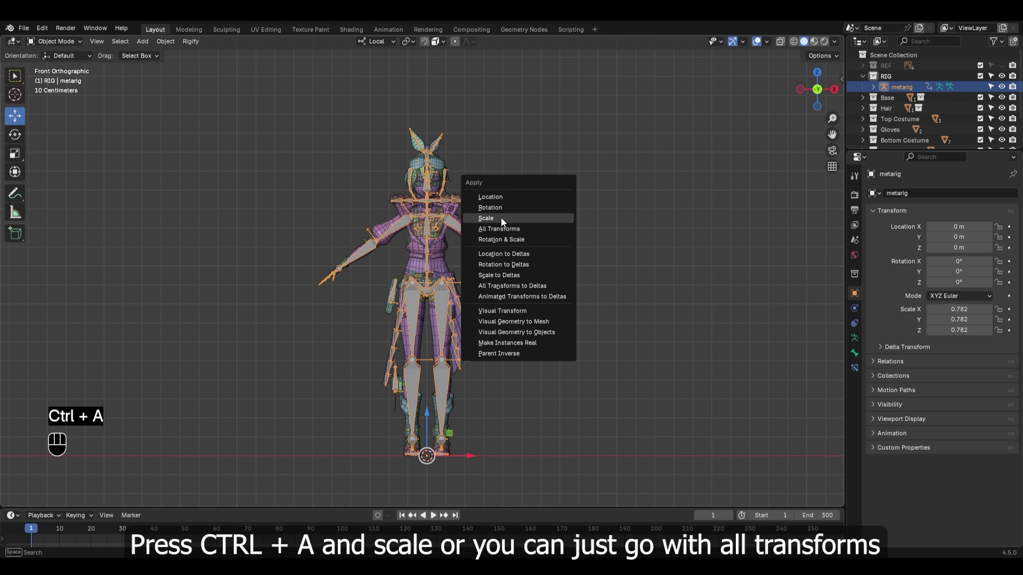